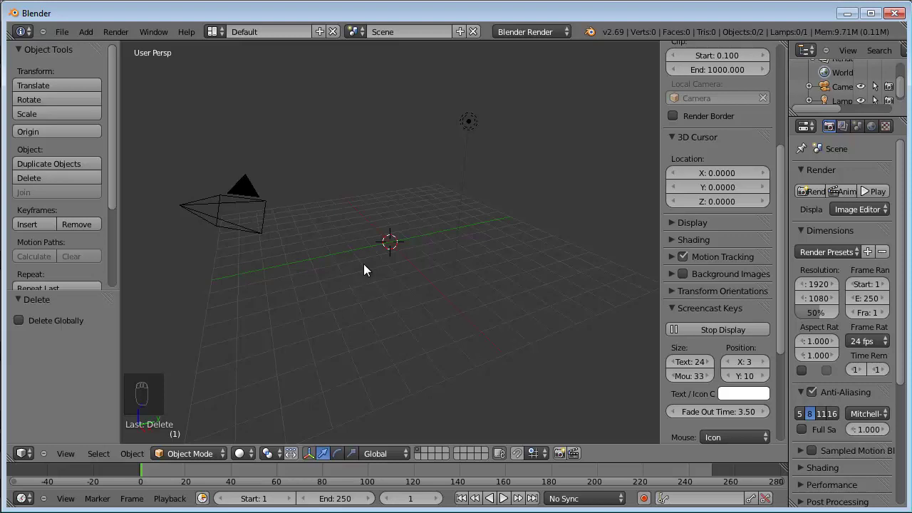
Step: Add a new 2-by-2 plane at the origin and view it straight from above
{"action": "key", "text": "shift+a"}
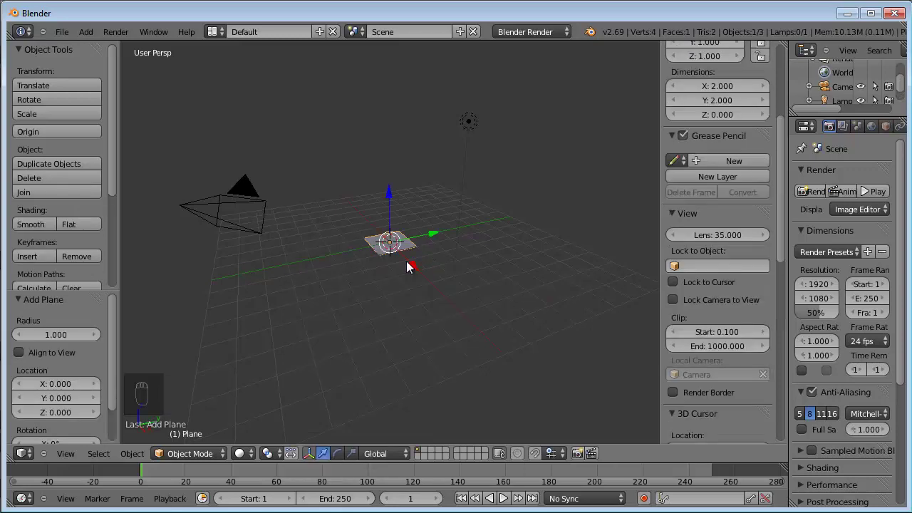
{"action": "key", "text": "KP_7"}
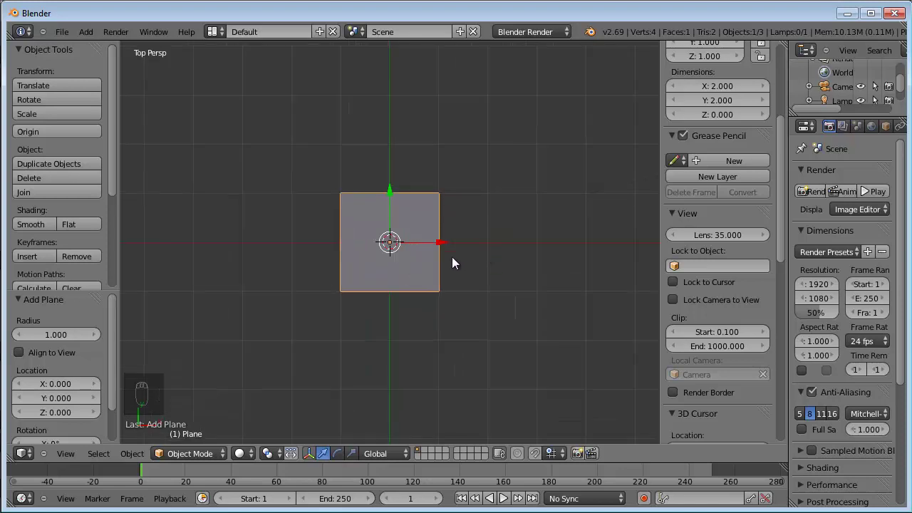
Step: Stretch the plane one unit wider along X and add a vertical loop cut near its right edge
{"action": "key", "text": "Tab"}
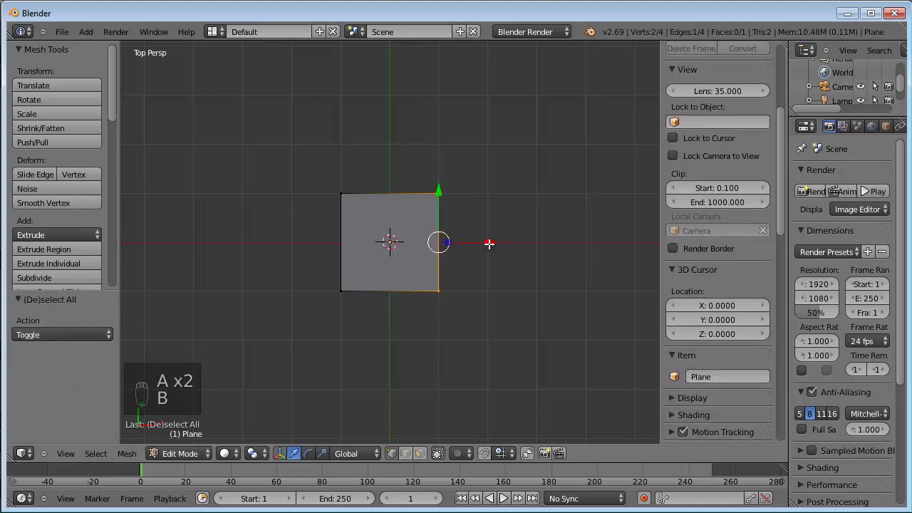
{"action": "left_click_drag", "start_coordinate": [490, 243], "coordinate": [521, 245]}
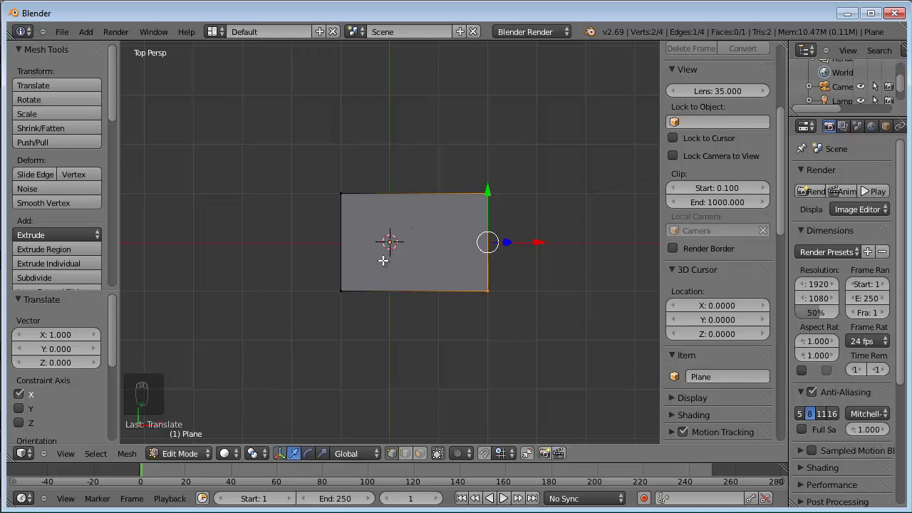
{"action": "key", "text": "ctrl+r"}
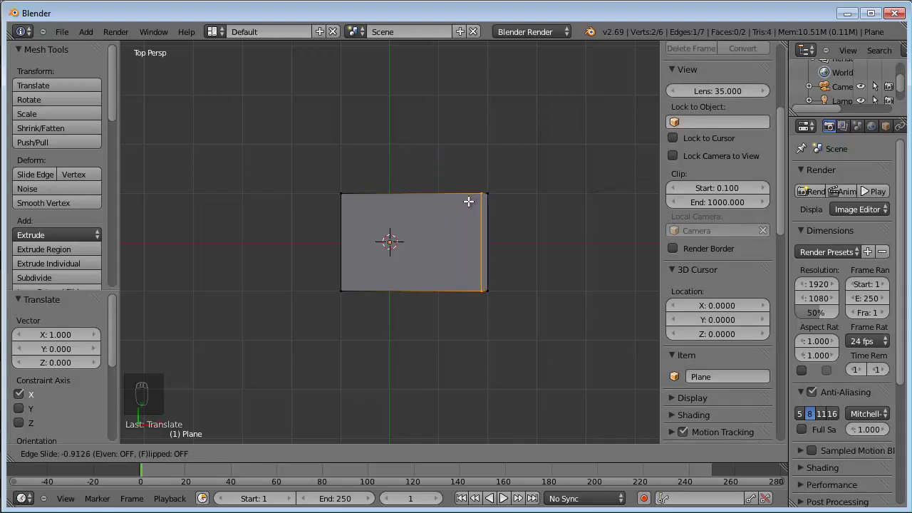
Step: Add loop cuts close to the left, top and bottom borders, forming a nine-face grid
{"action": "left_click_drag", "start_coordinate": [468, 200], "coordinate": [406, 210]}
{"action": "key", "text": "ctrl+r"}
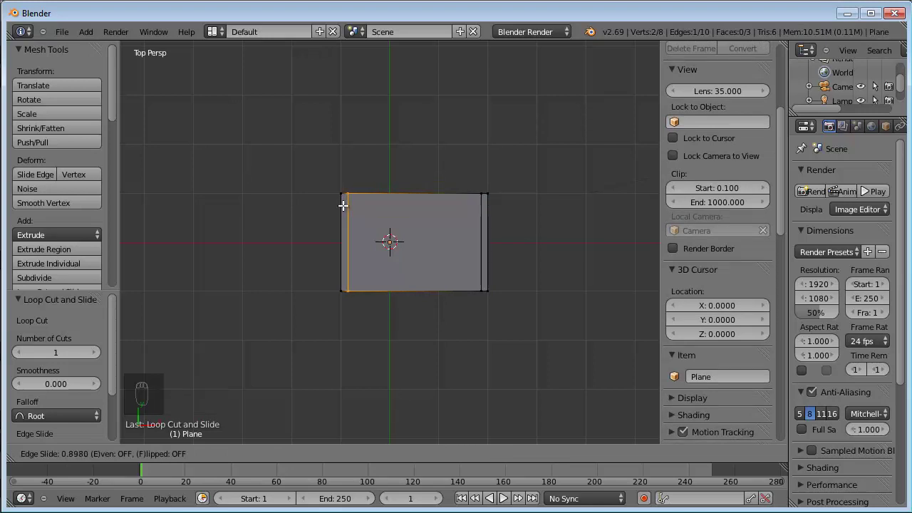
{"action": "left_click_drag", "start_coordinate": [344, 205], "coordinate": [408, 201]}
{"action": "key", "text": "ctrl+r"}
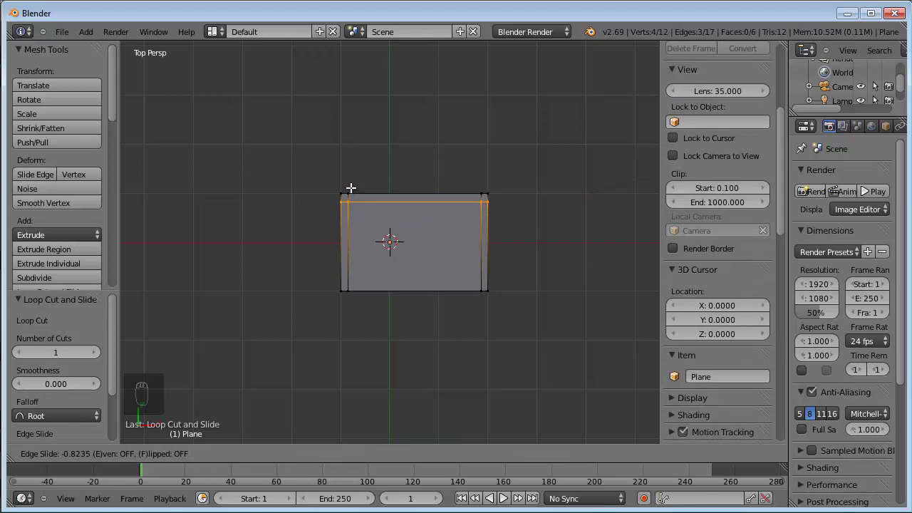
{"action": "left_click_drag", "start_coordinate": [351, 187], "coordinate": [343, 254]}
{"action": "key", "text": "ctrl+r"}
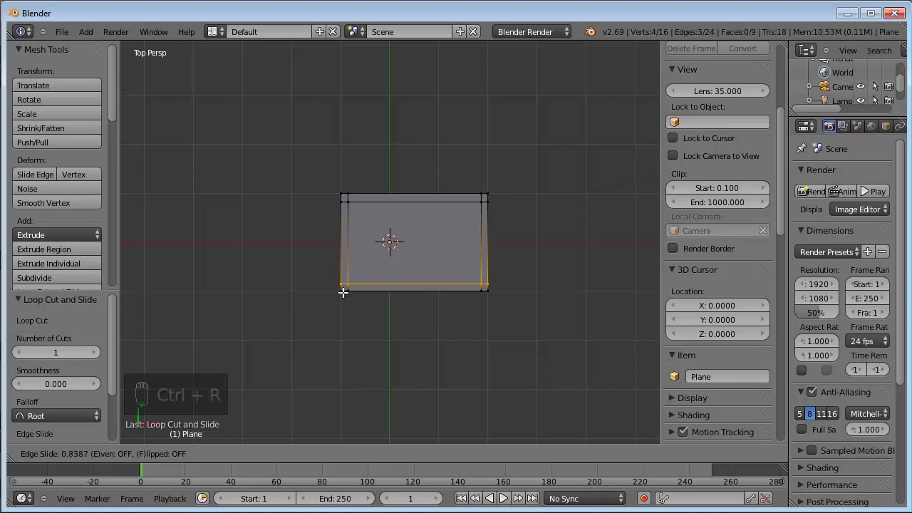
Step: Thicken the plane into a 0.1-unit slab with Solidify and Subdivision Surface, then return to object mode
{"action": "left_click_drag", "start_coordinate": [343, 291], "coordinate": [599, 402]}
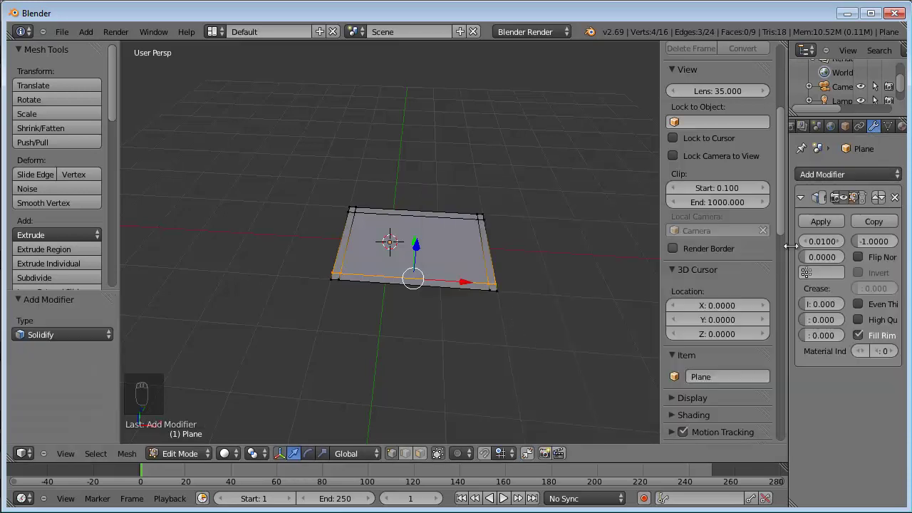
{"action": "left_click_drag", "start_coordinate": [815, 246], "coordinate": [602, 403]}
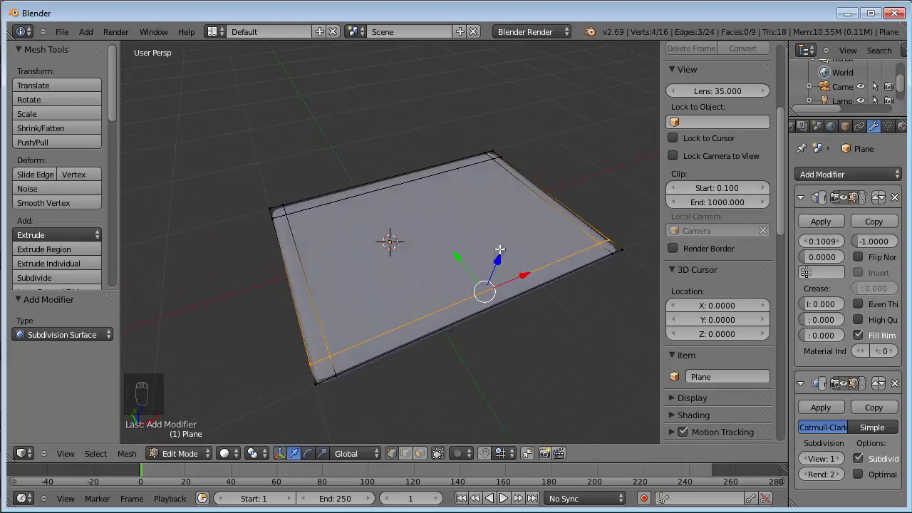
{"action": "key", "text": "Tab"}
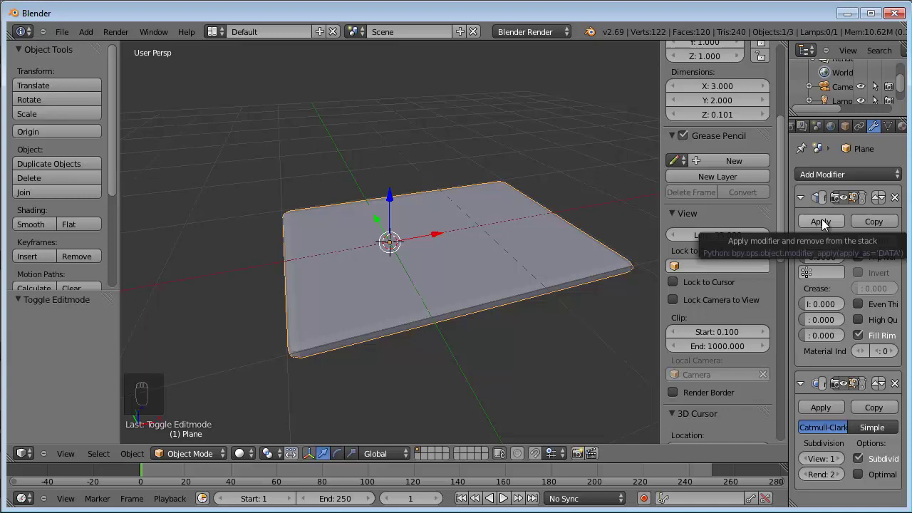
Step: Apply the Solidify and Subsurf modifiers permanently and check the baked mesh
{"action": "left_click_drag", "start_coordinate": [826, 223], "coordinate": [831, 227]}
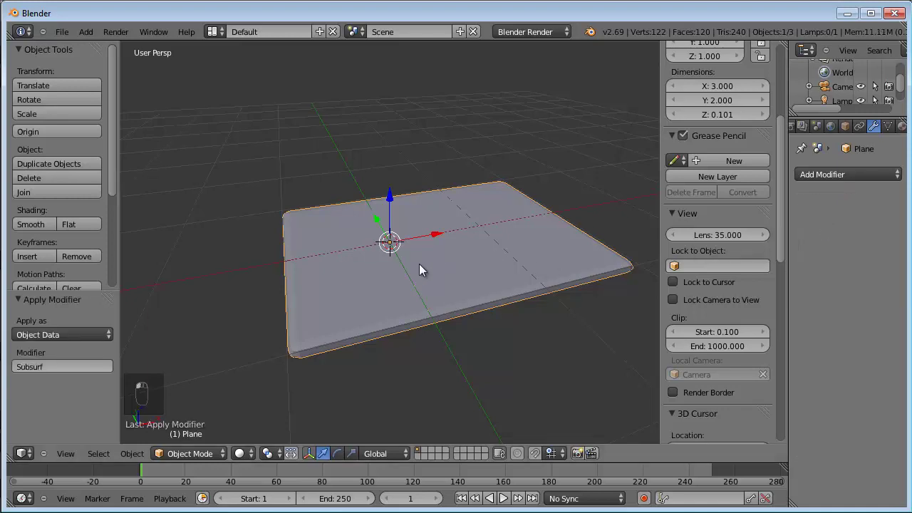
{"action": "left_click", "coordinate": [420, 264]}
{"action": "key", "text": "Tab"}
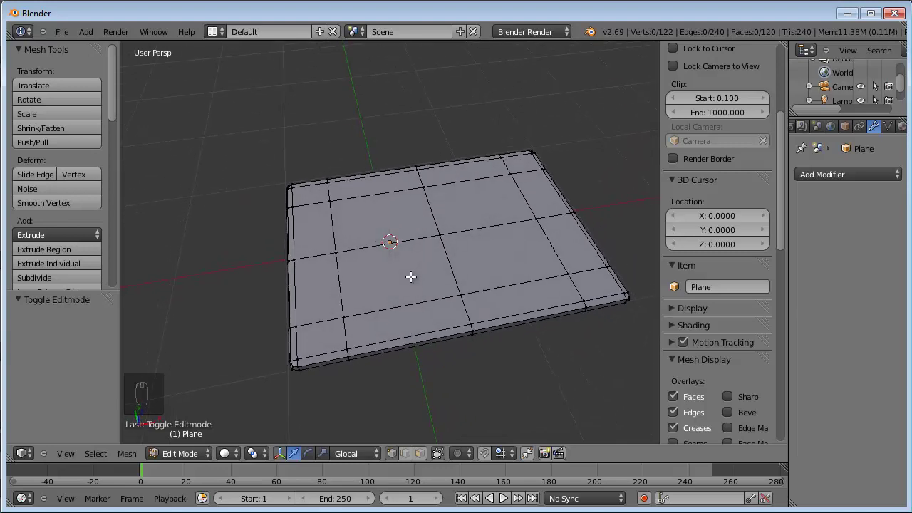
{"action": "key", "text": "Tab"}
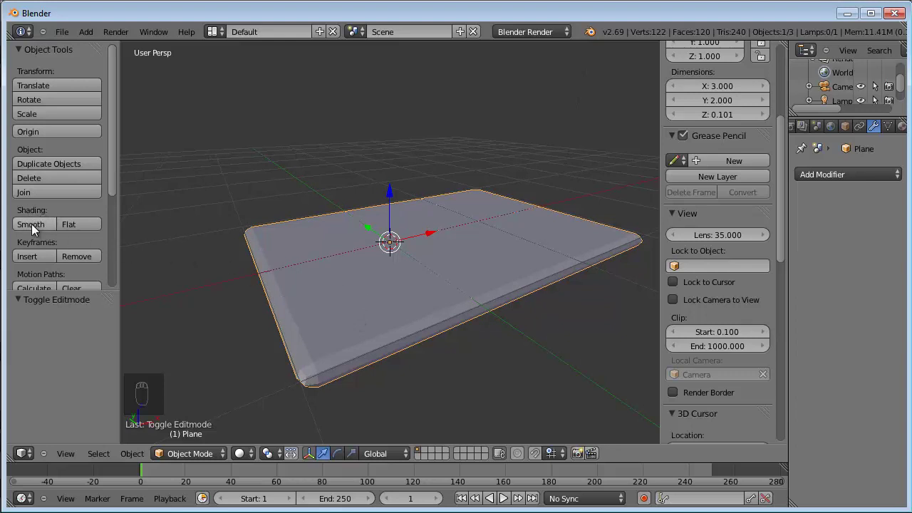
Step: Shade the slab smooth and show its face normals as lines in edit mode
{"action": "left_click_drag", "start_coordinate": [34, 229], "coordinate": [420, 305]}
{"action": "key", "text": "Tab"}
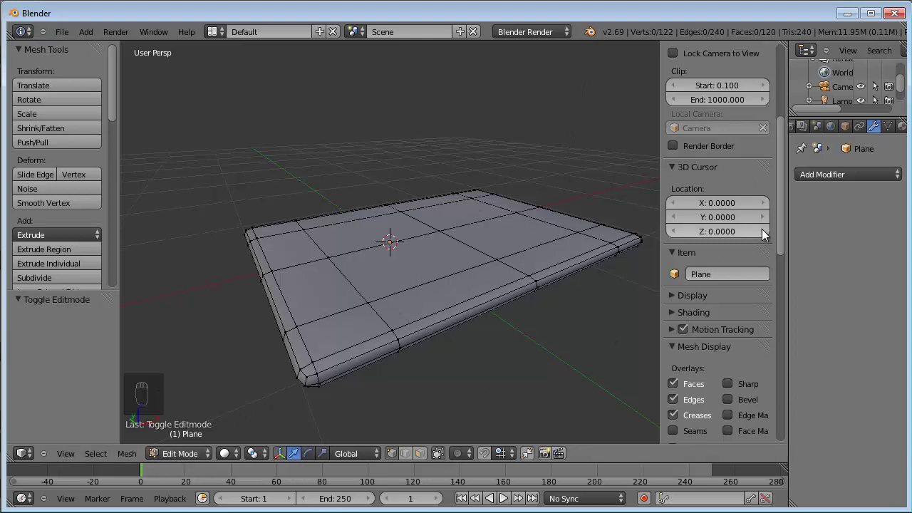
{"action": "left_click_drag", "start_coordinate": [779, 217], "coordinate": [510, 259]}
{"action": "left_click_drag", "start_coordinate": [509, 259], "coordinate": [517, 304]}
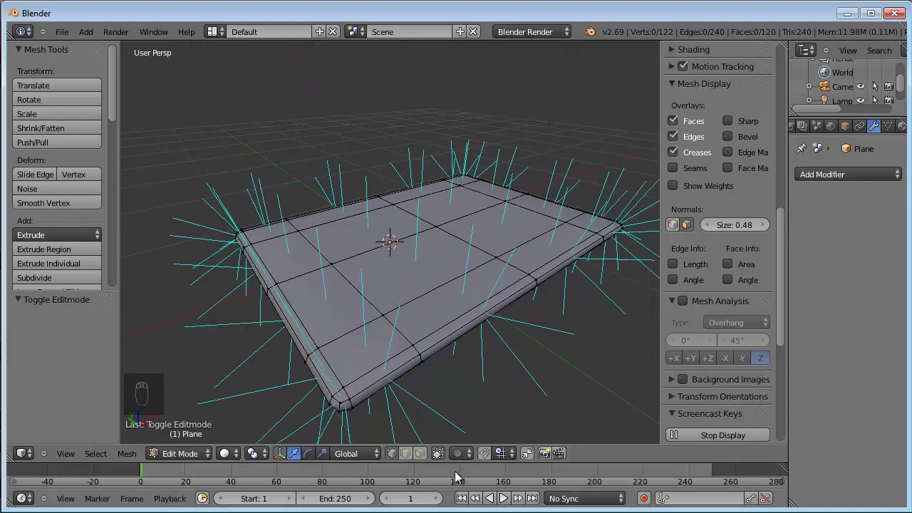
Step: Inspect the slab's faces from several angles and recalculate the normals to point outward
{"action": "left_click_drag", "start_coordinate": [423, 459], "coordinate": [420, 266]}
{"action": "left_click_drag", "start_coordinate": [419, 267], "coordinate": [185, 294]}
{"action": "right_click", "coordinate": [185, 293]}
{"action": "left_click_drag", "start_coordinate": [115, 118], "coordinate": [409, 233]}
{"action": "left_click_drag", "start_coordinate": [410, 233], "coordinate": [478, 287]}
{"action": "right_click", "coordinate": [478, 287]}
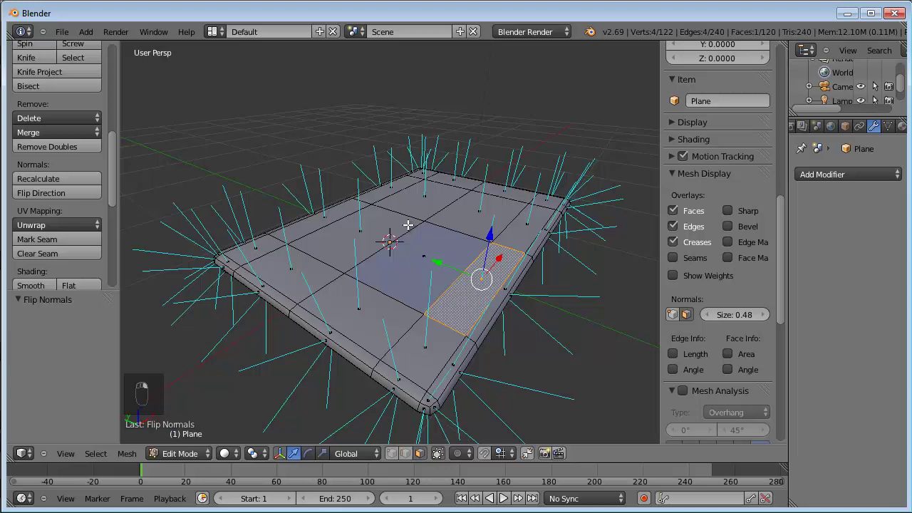
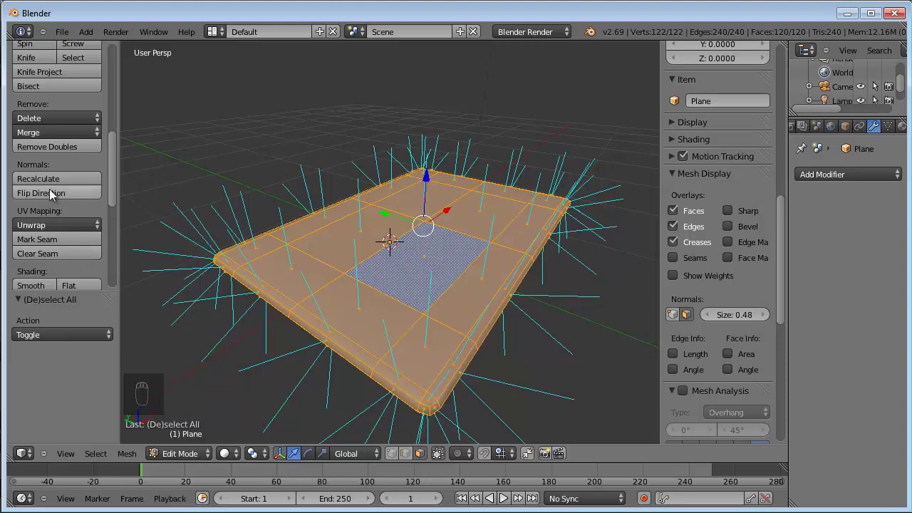
{"action": "left_click_drag", "start_coordinate": [49, 183], "coordinate": [371, 233]}
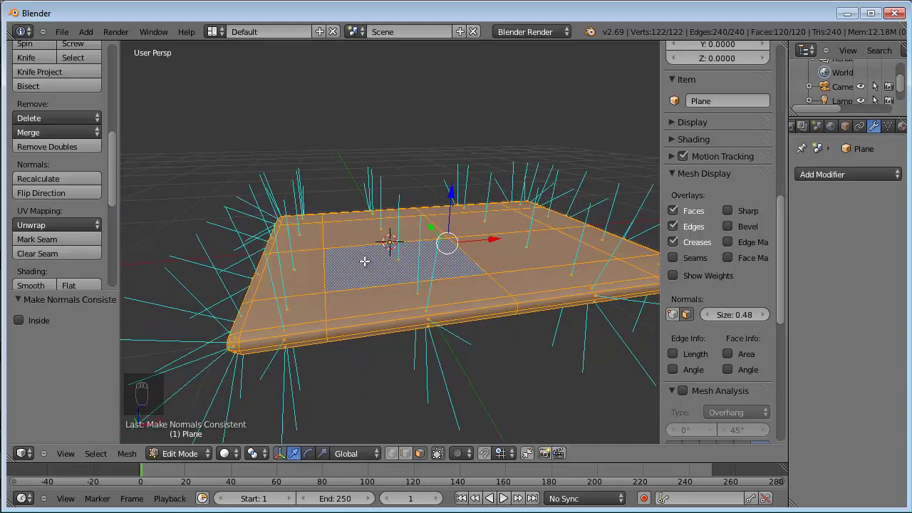
{"action": "left_click", "coordinate": [392, 242]}
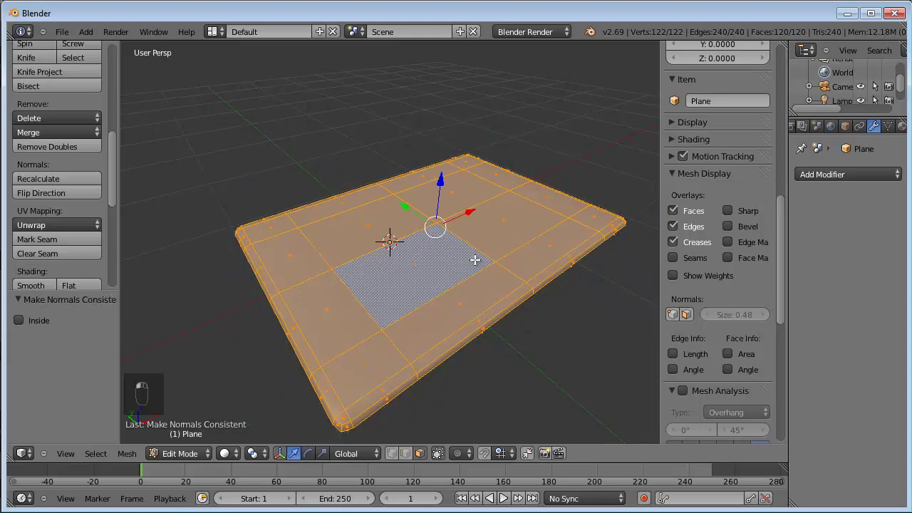
Step: Return to an orthographic top view and leave edit mode
{"action": "key", "text": "KP_7"}
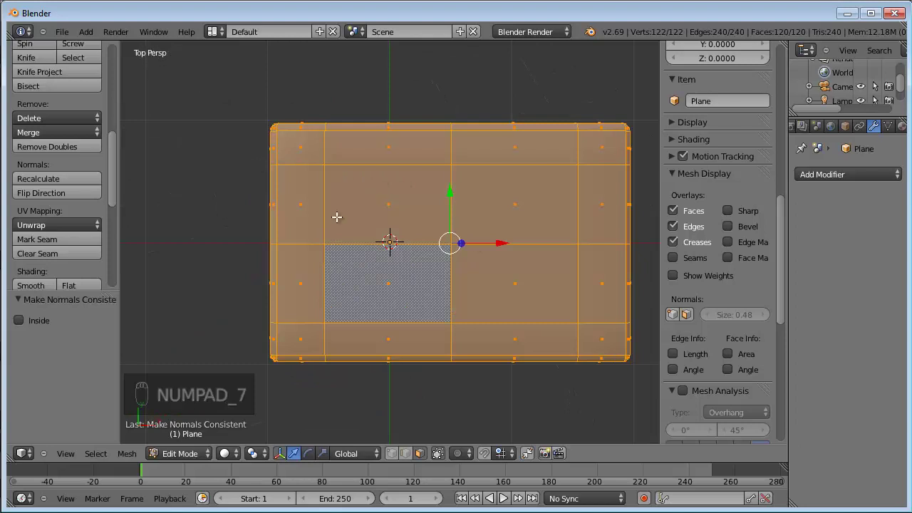
{"action": "key", "text": "KP_5"}
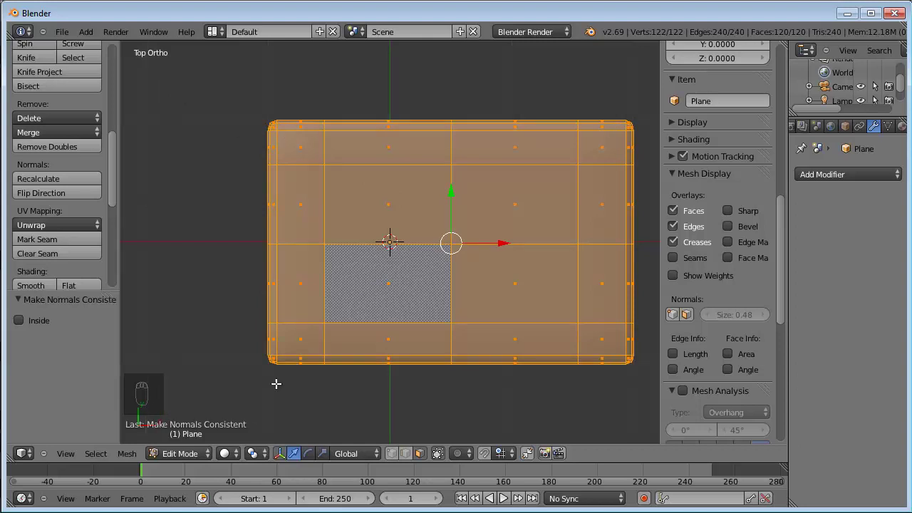
{"action": "left_click_drag", "start_coordinate": [197, 462], "coordinate": [376, 331]}
{"action": "left_click_drag", "start_coordinate": [375, 331], "coordinate": [438, 286]}
{"action": "key", "text": "Tab"}
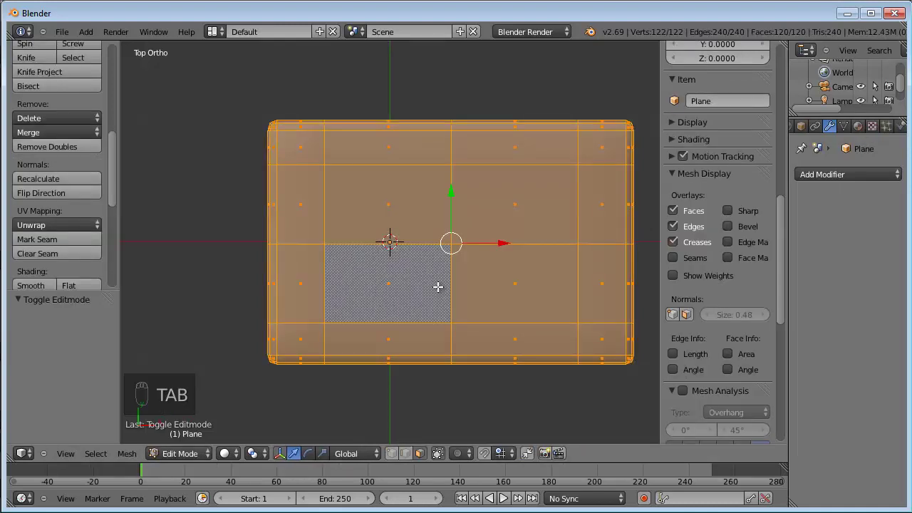
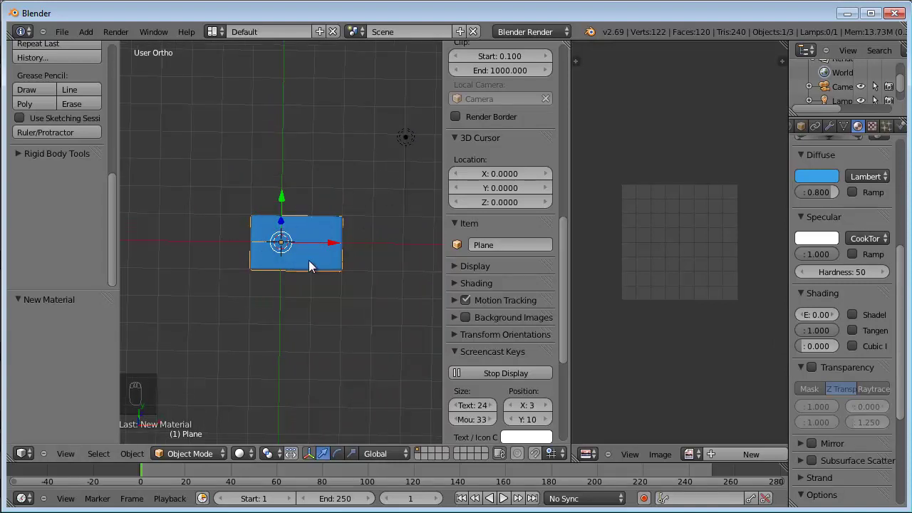
Step: Render a test image of the blue slab with F12 and check the lamp settings
{"action": "key", "text": "F12"}
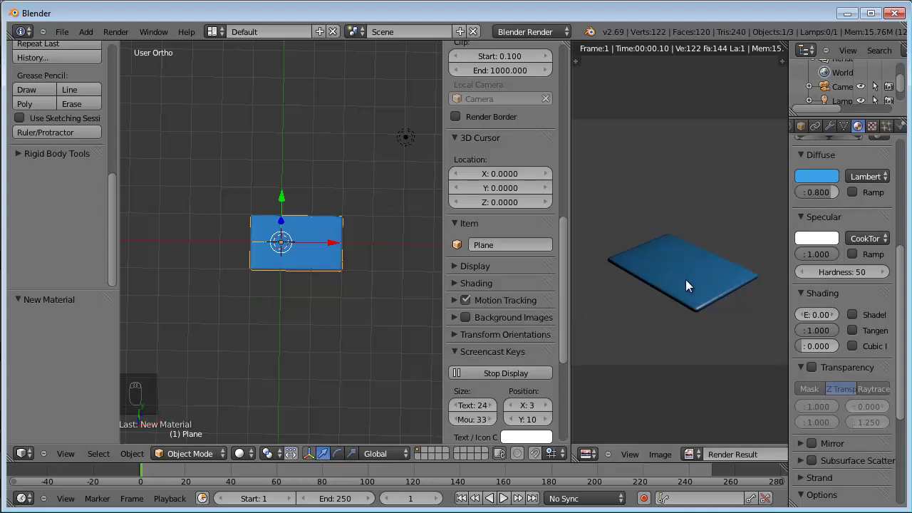
{"action": "left_click_drag", "start_coordinate": [409, 143], "coordinate": [411, 144]}
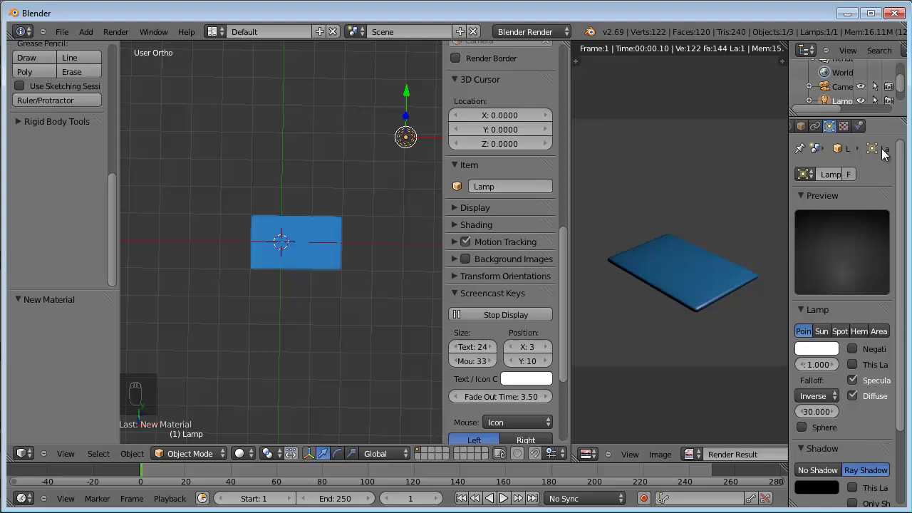
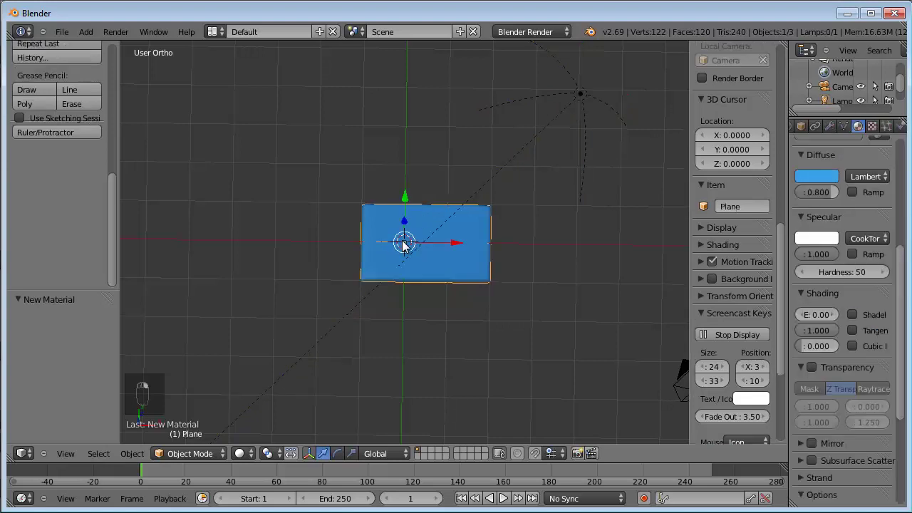
Step: Rename the slab object to 'retro' in the Item panel
{"action": "left_click_drag", "start_coordinate": [407, 247], "coordinate": [780, 248]}
{"action": "left_click_drag", "start_coordinate": [780, 248], "coordinate": [448, 229]}
{"action": "left_click_drag", "start_coordinate": [449, 228], "coordinate": [429, 265]}
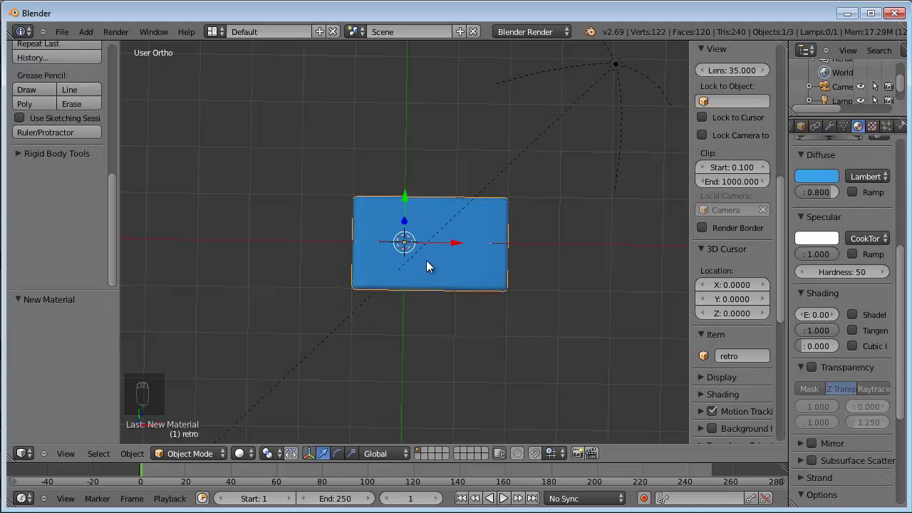
Step: Duplicate the slab, scale the copy to 0.1 along X and place it flush against the slab's left edge as a spine
{"action": "key", "text": "shift+d"}
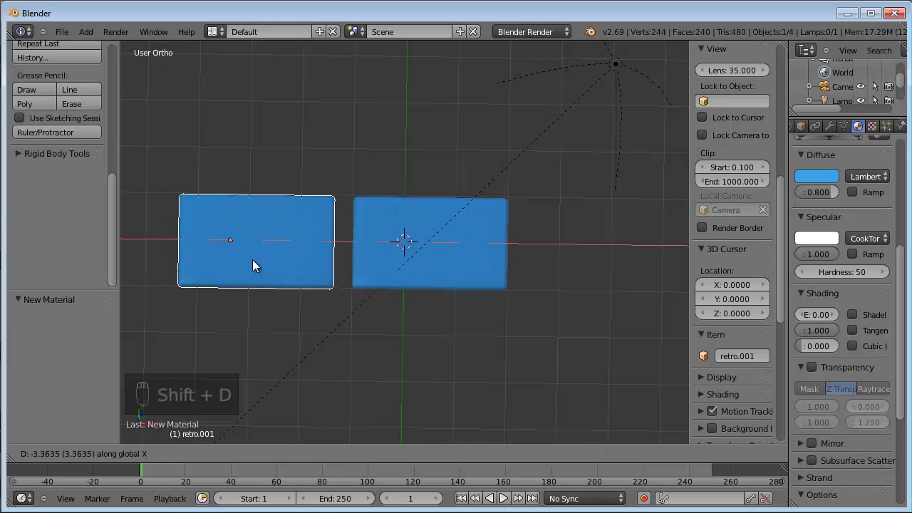
{"action": "left_click_drag", "start_coordinate": [258, 265], "coordinate": [281, 272]}
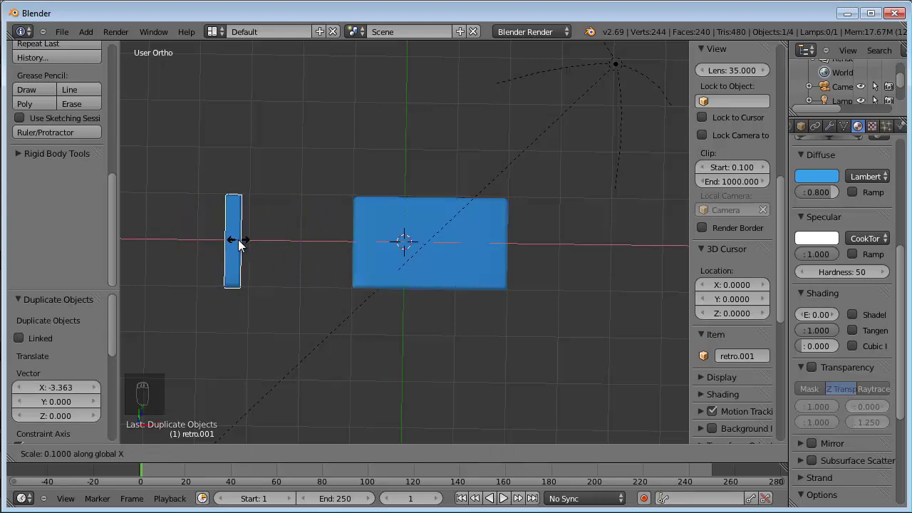
{"action": "left_click_drag", "start_coordinate": [242, 245], "coordinate": [385, 263]}
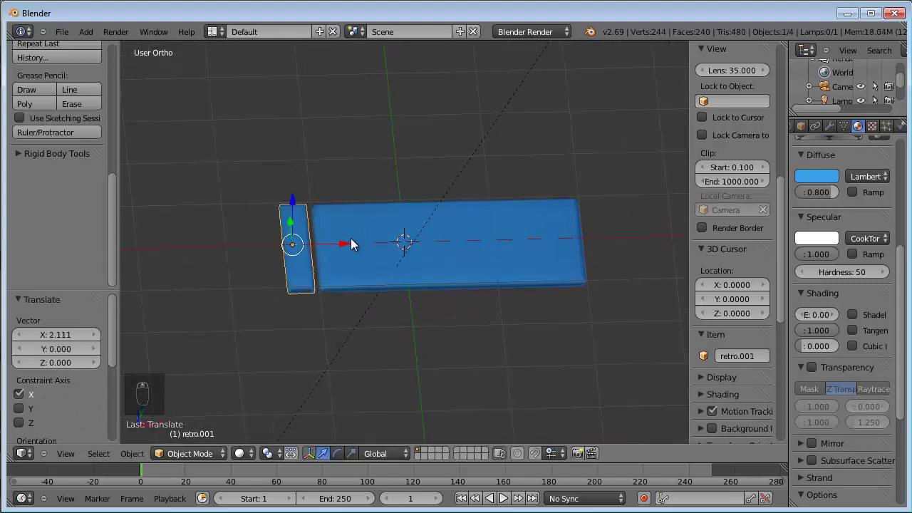
{"action": "left_click_drag", "start_coordinate": [349, 247], "coordinate": [354, 246]}
{"action": "middle_click", "coordinate": [355, 247]}
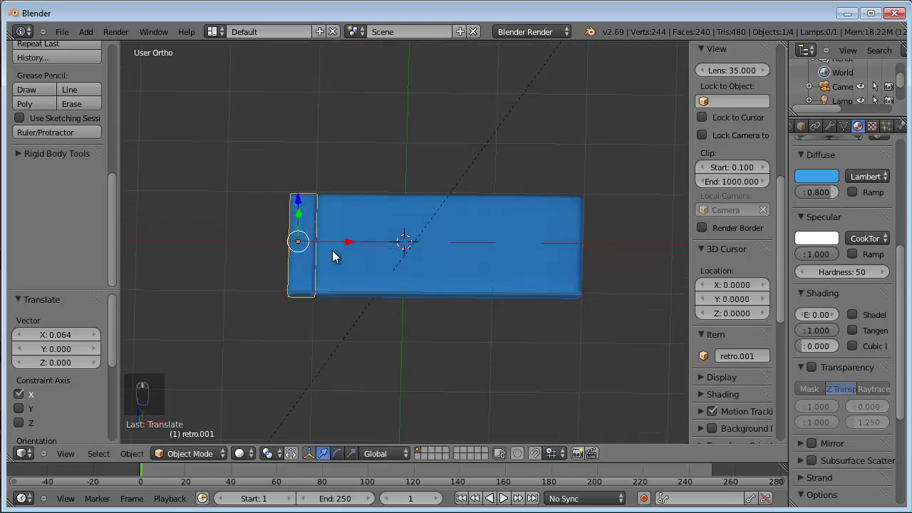
{"action": "left_click_drag", "start_coordinate": [276, 244], "coordinate": [274, 244]}
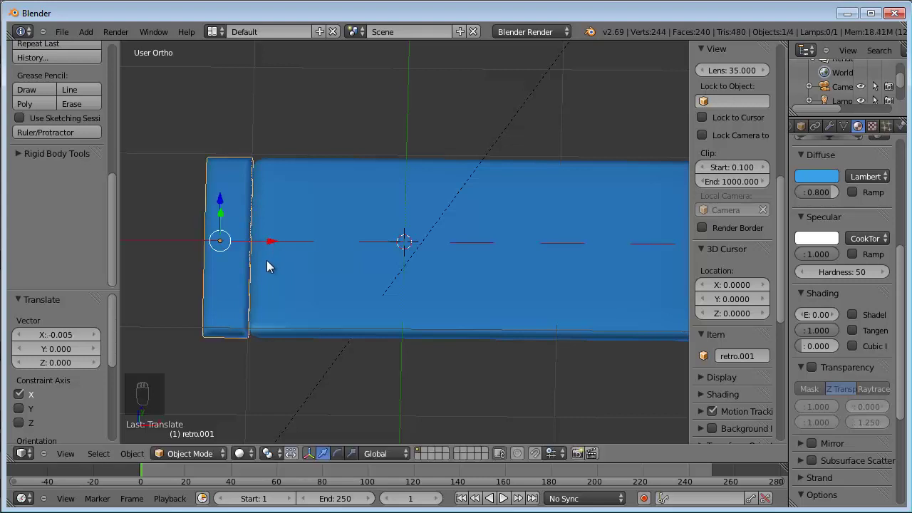
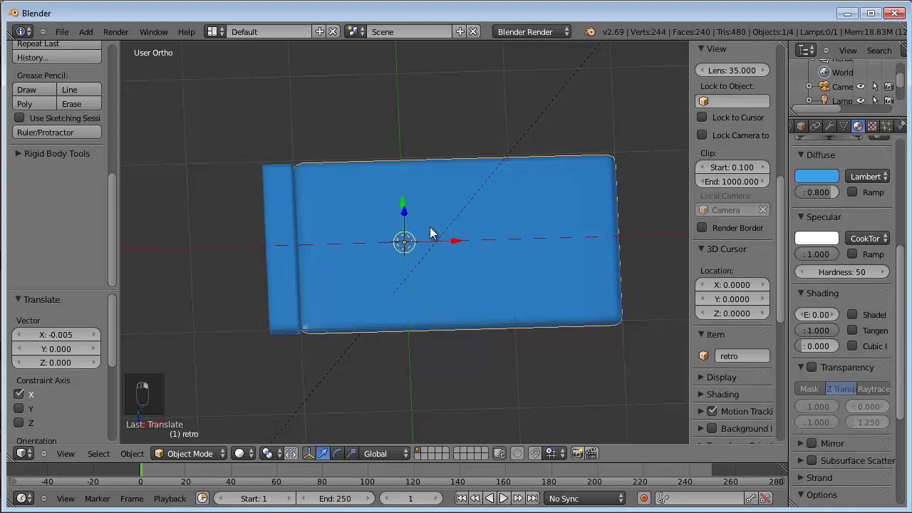
Step: Duplicate the slab as the front cover 'fronte' left of the spine and view the book from above
{"action": "key", "text": "shift+d"}
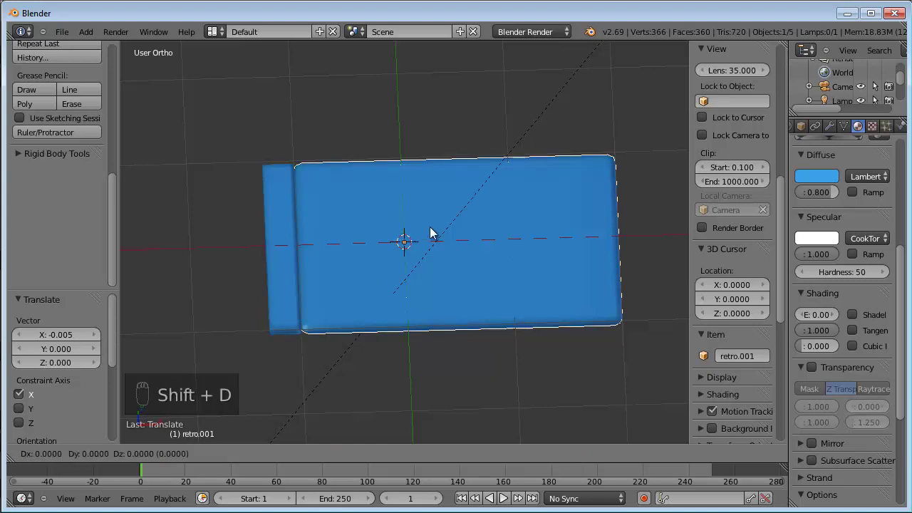
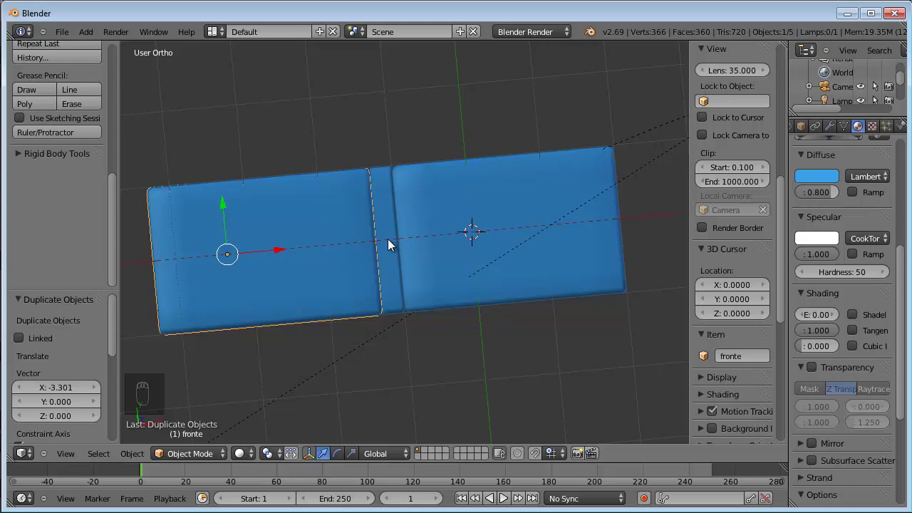
{"action": "key", "text": "KP_7"}
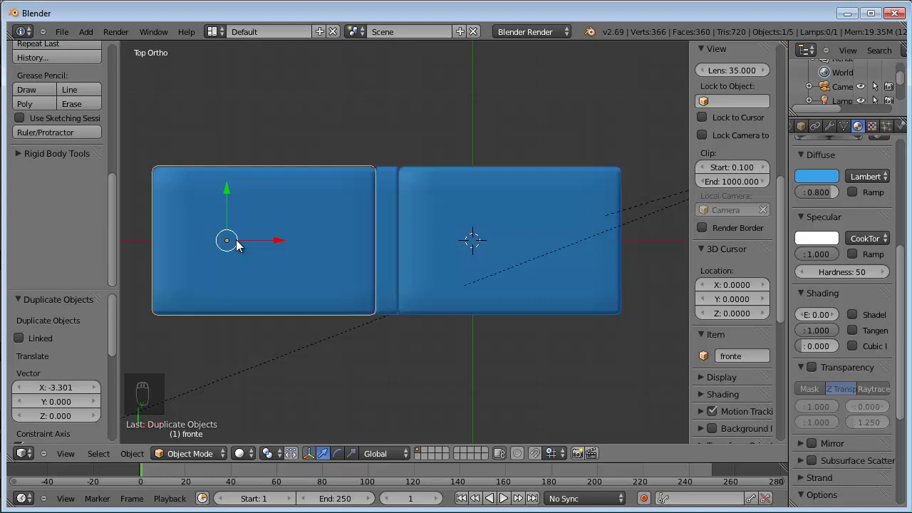
Step: Add an armature at the book's centre and rotate its bone -90° flat toward the spine
{"action": "key", "text": "shift+a"}
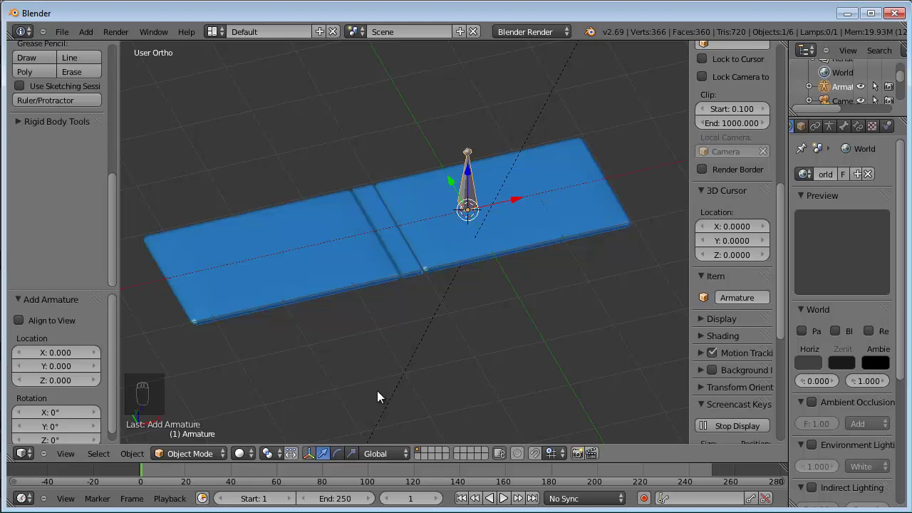
{"action": "key", "text": "r"}
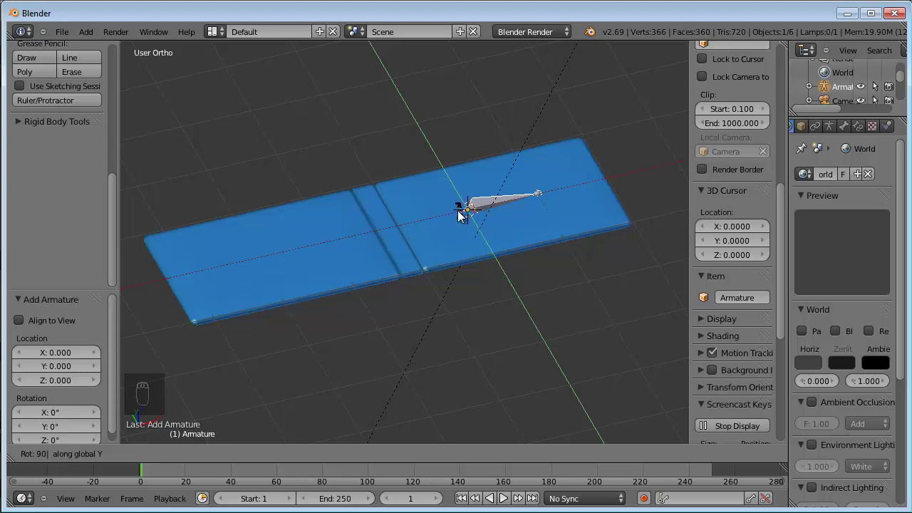
{"action": "left_click_drag", "start_coordinate": [460, 216], "coordinate": [460, 215]}
{"action": "key", "text": "r"}
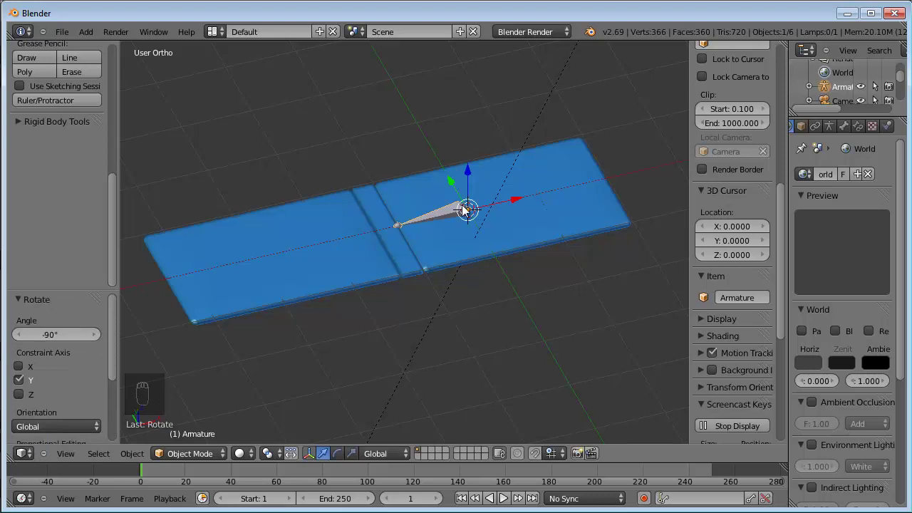
{"action": "key", "text": "KP_7"}
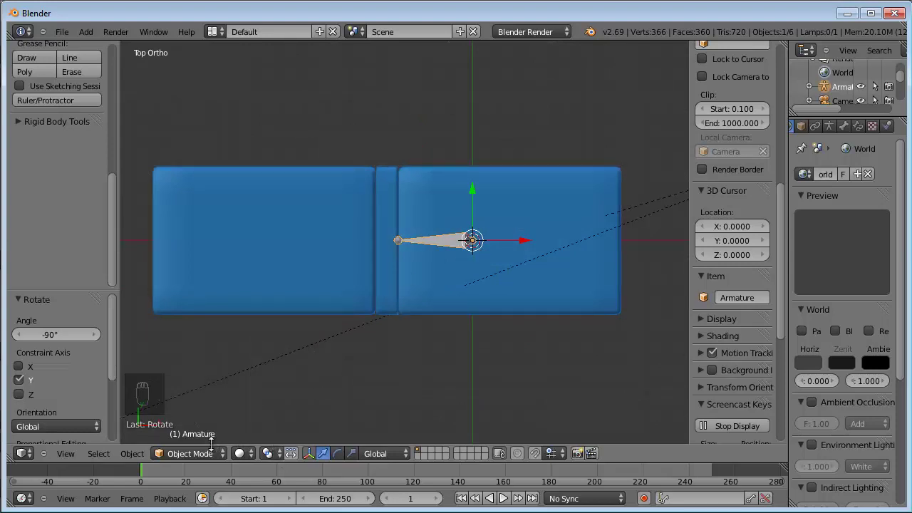
Step: Extrude further bones from the spine joint across both covers, then leave armature Edit Mode
{"action": "left_click_drag", "start_coordinate": [216, 455], "coordinate": [214, 423]}
{"action": "left_click", "coordinate": [472, 233]}
{"action": "left_click_drag", "start_coordinate": [472, 239], "coordinate": [666, 238]}
{"action": "right_click", "coordinate": [527, 238]}
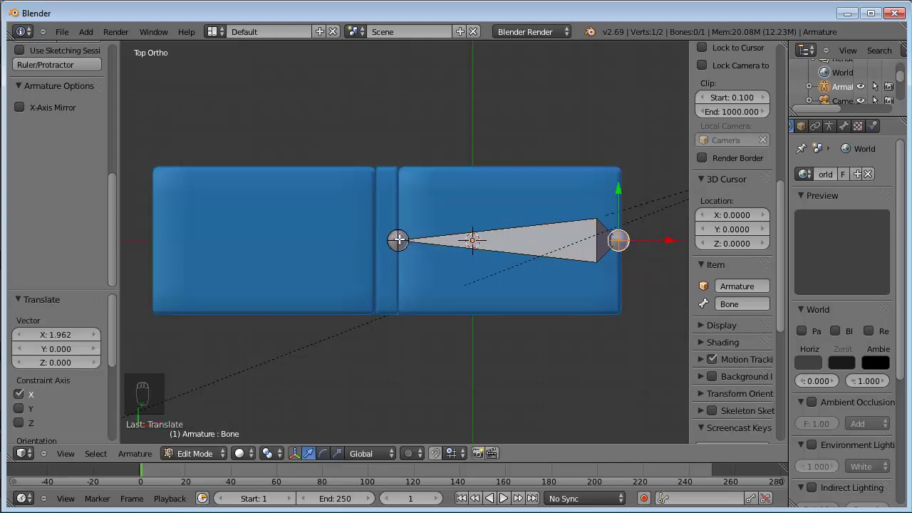
{"action": "left_click_drag", "start_coordinate": [396, 238], "coordinate": [396, 239]}
{"action": "right_click", "coordinate": [396, 239]}
{"action": "key", "text": "e"}
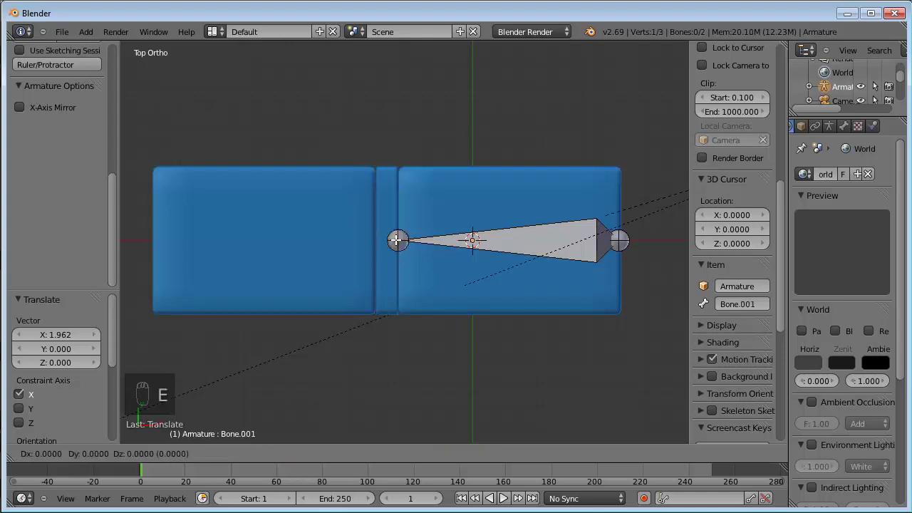
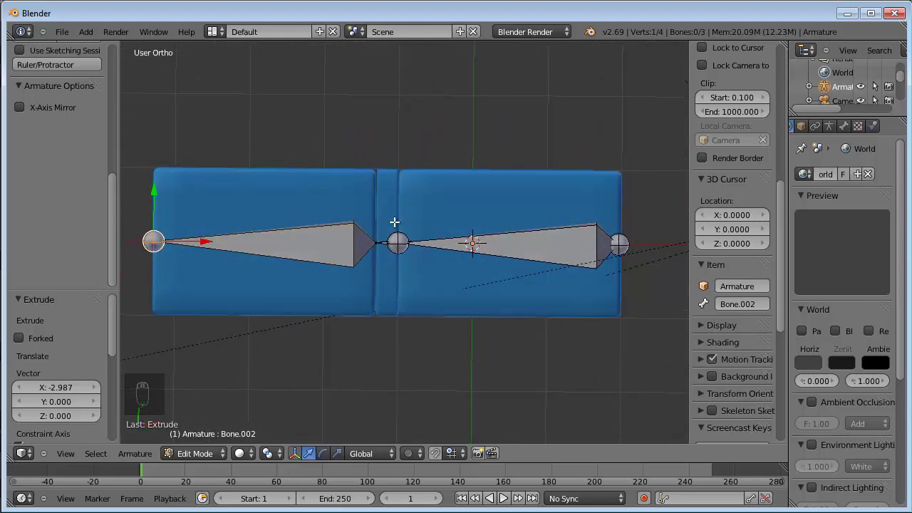
{"action": "key", "text": "KP_1"}
{"action": "key", "text": "KP_3"}
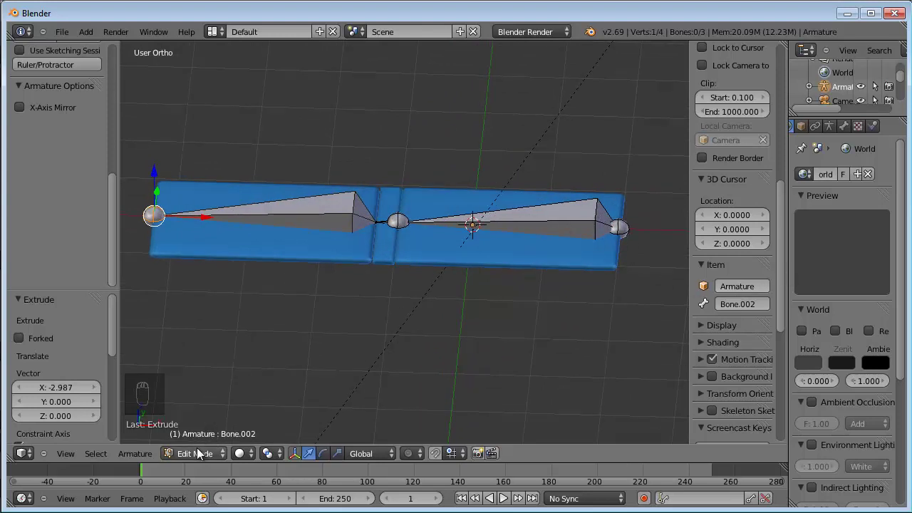
Step: Show the armature's skeleton display settings and select the back cover piece retro
{"action": "left_click_drag", "start_coordinate": [200, 452], "coordinate": [529, 235]}
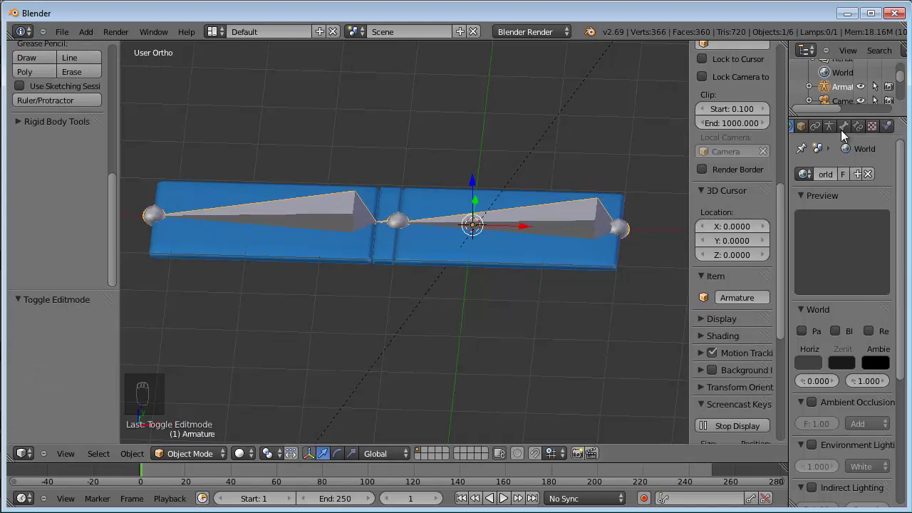
{"action": "left_click_drag", "start_coordinate": [832, 130], "coordinate": [450, 253]}
{"action": "right_click", "coordinate": [450, 253]}
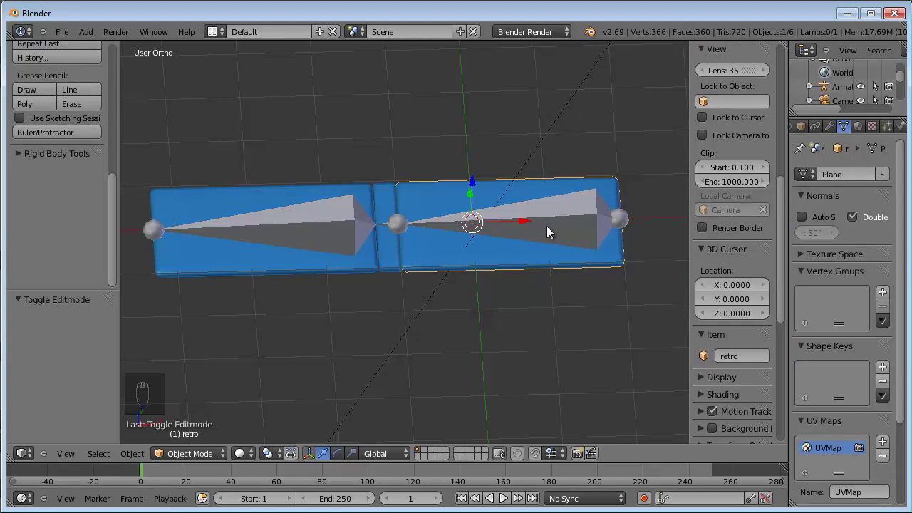
Step: Parent the book pieces to the armature with automatic weights, then reselect the armature for posing
{"action": "right_click", "coordinate": [562, 225]}
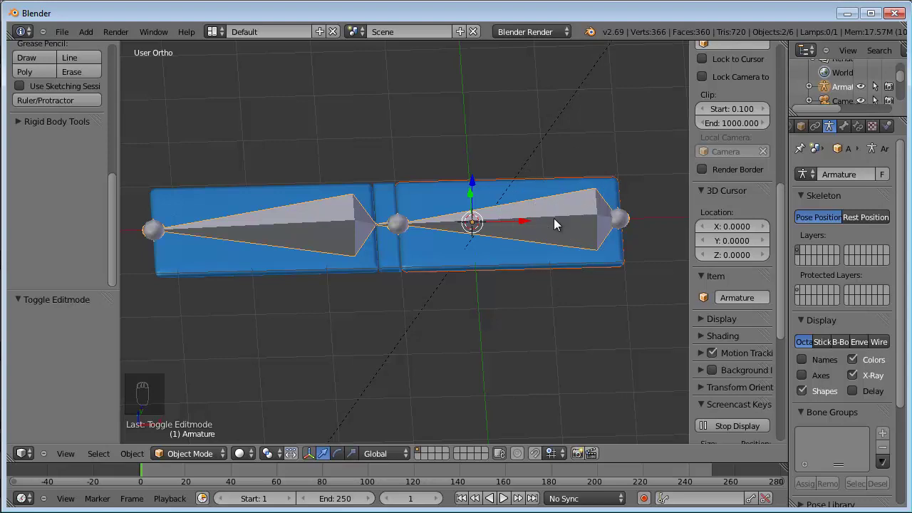
{"action": "left_click_drag", "start_coordinate": [461, 253], "coordinate": [529, 228]}
{"action": "right_click", "coordinate": [531, 228]}
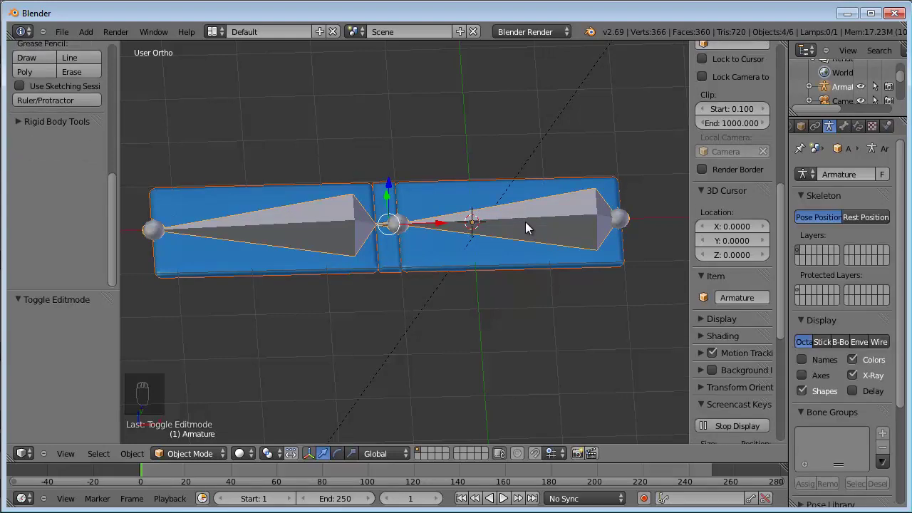
{"action": "key", "text": "ctrl+p"}
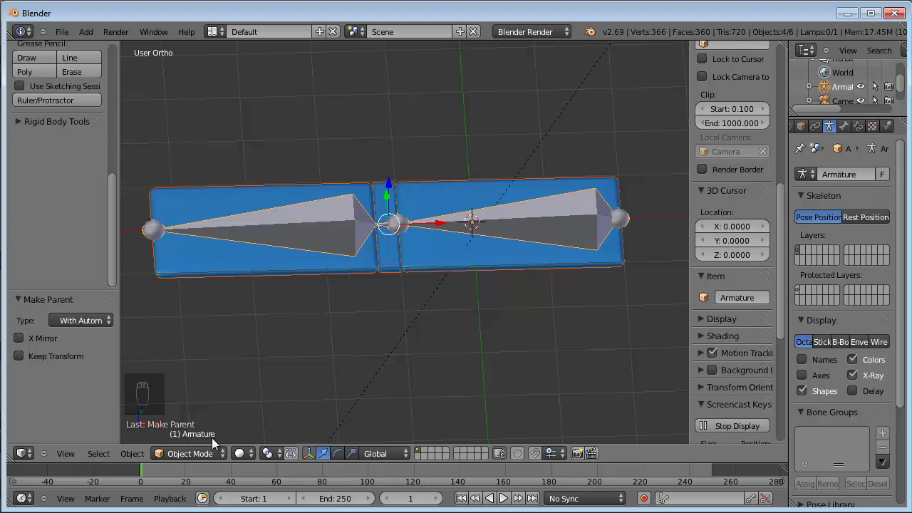
{"action": "right_click", "coordinate": [556, 221]}
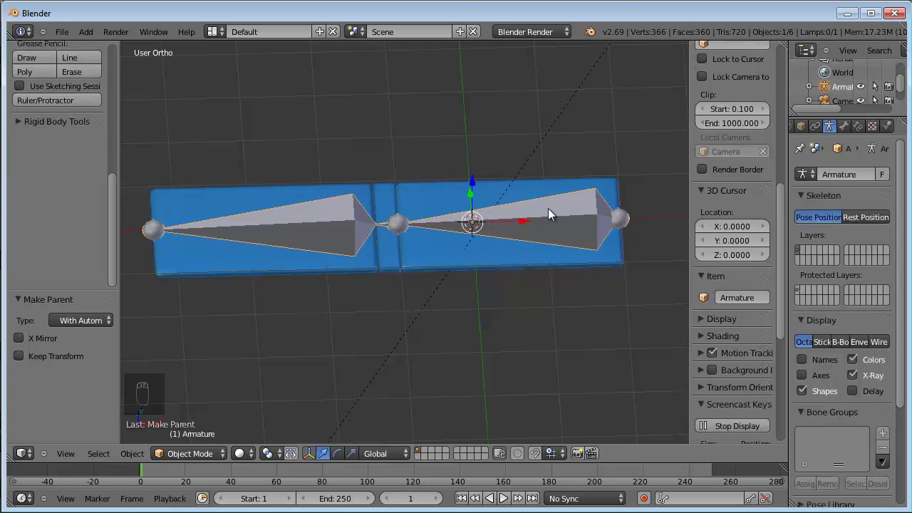
{"action": "left_click_drag", "start_coordinate": [207, 454], "coordinate": [489, 329]}
Step: Rotate the middle spine bone to tilt the left cover up, then undo the rotation
{"action": "key", "text": "r"}
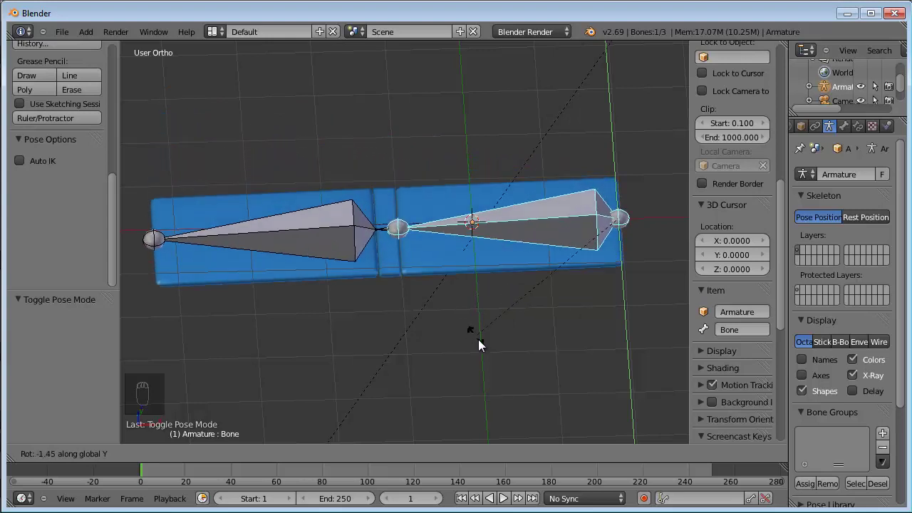
{"action": "left_click_drag", "start_coordinate": [476, 331], "coordinate": [435, 238]}
{"action": "right_click", "coordinate": [435, 238]}
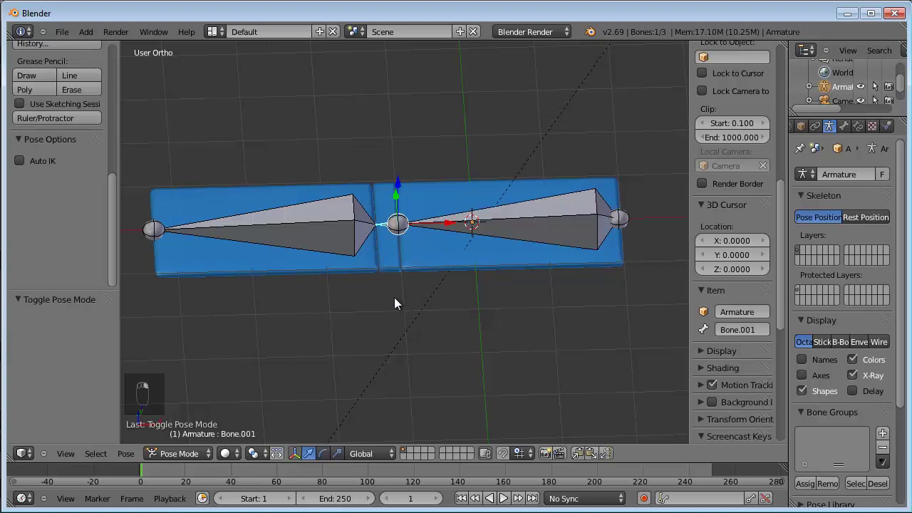
{"action": "key", "text": "r"}
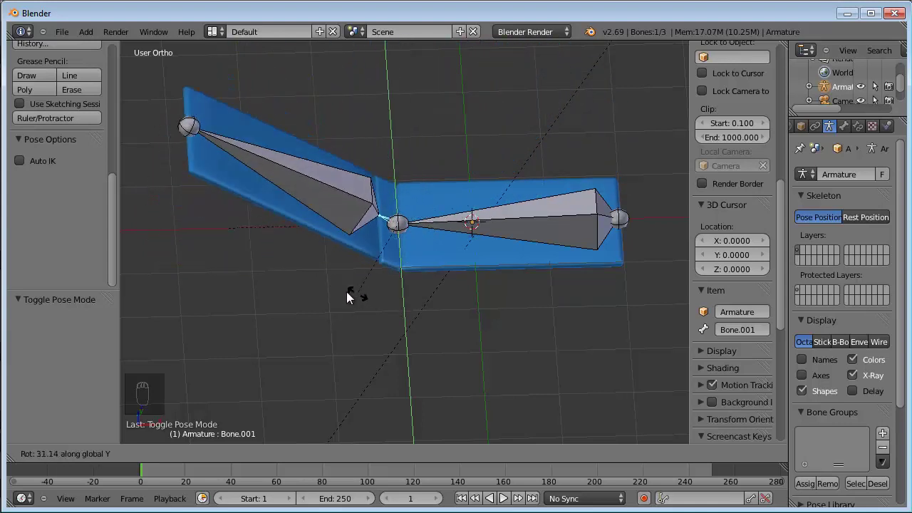
{"action": "left_click_drag", "start_coordinate": [361, 199], "coordinate": [436, 204]}
{"action": "key", "text": "ctrl+z"}
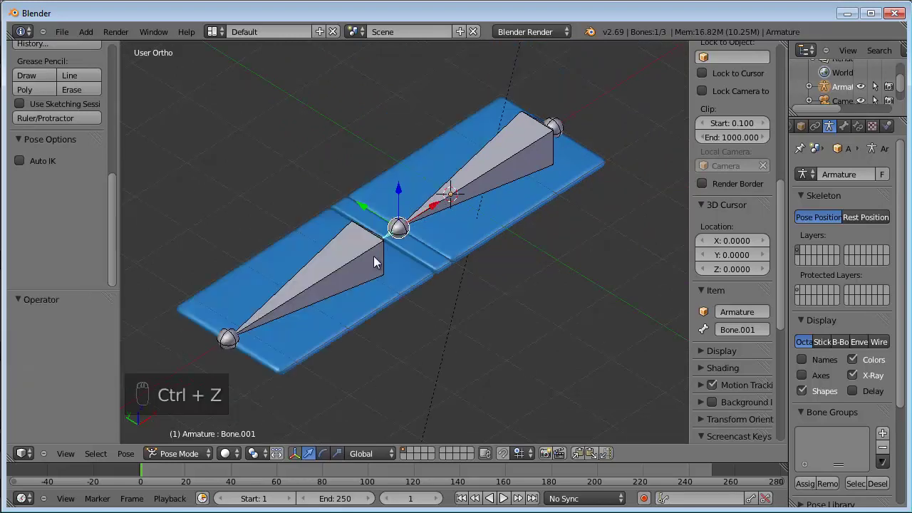
{"action": "left_click_drag", "start_coordinate": [357, 274], "coordinate": [307, 257]}
Step: Lay the book flat again with envelope bone display and list the cover's three bone vertex groups
{"action": "right_click", "coordinate": [306, 257]}
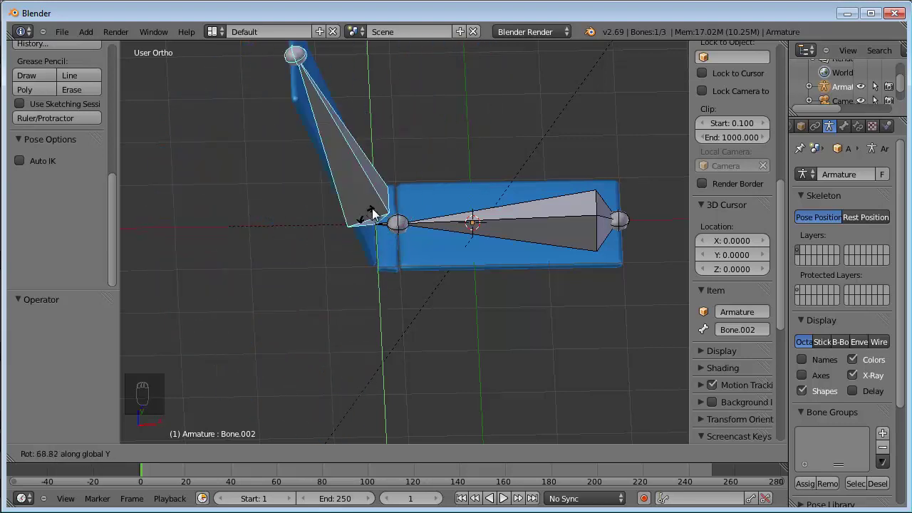
{"action": "left_click_drag", "start_coordinate": [362, 242], "coordinate": [208, 461]}
{"action": "left_click_drag", "start_coordinate": [197, 460], "coordinate": [303, 284]}
Step: Put the back piece retro into Weight Paint mode showing the Bone.002 vertex group
{"action": "right_click", "coordinate": [303, 284]}
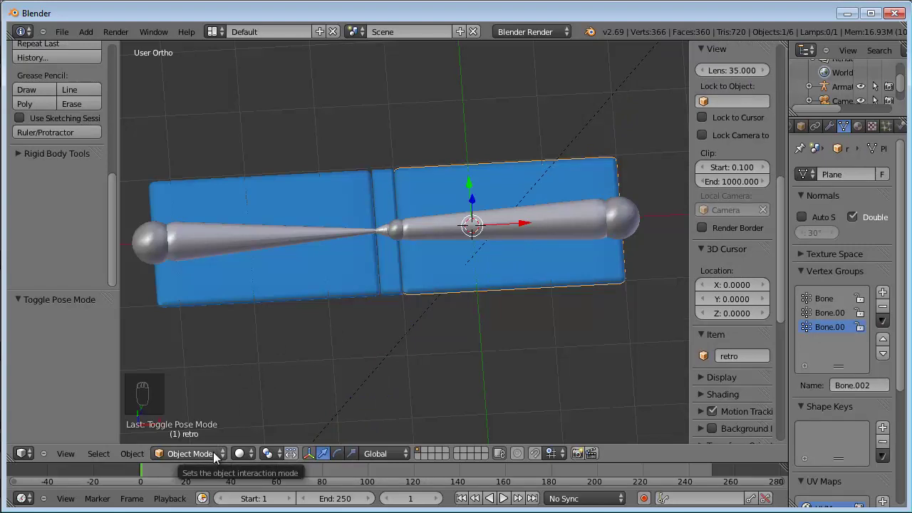
{"action": "left_click_drag", "start_coordinate": [218, 457], "coordinate": [190, 379]}
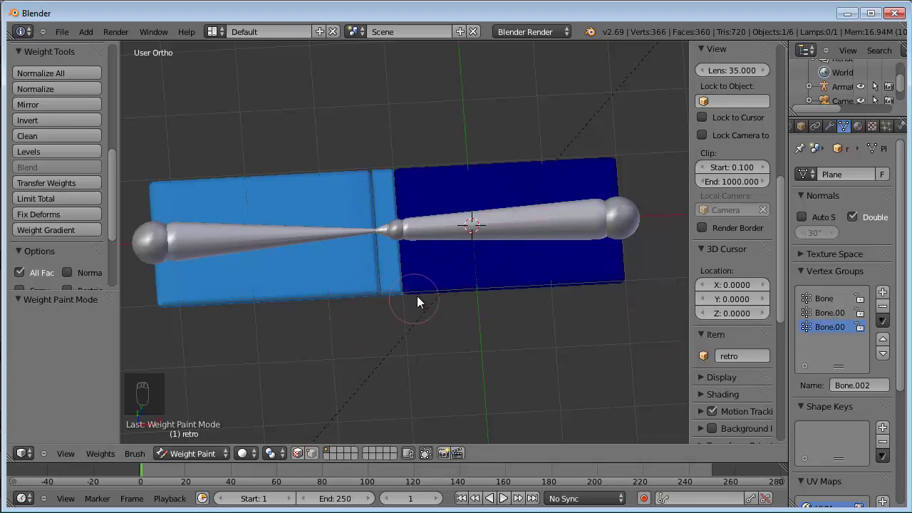
Step: Select the armature and its spine bone, with bones renamed osso_frontale and osso_dorso
{"action": "left_click_drag", "start_coordinate": [199, 460], "coordinate": [422, 233]}
{"action": "right_click", "coordinate": [423, 232]}
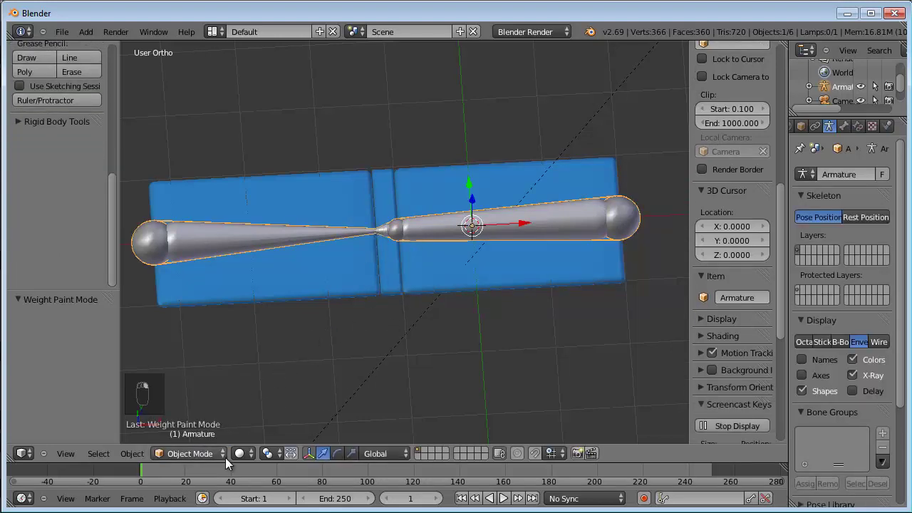
{"action": "left_click_drag", "start_coordinate": [223, 459], "coordinate": [209, 423]}
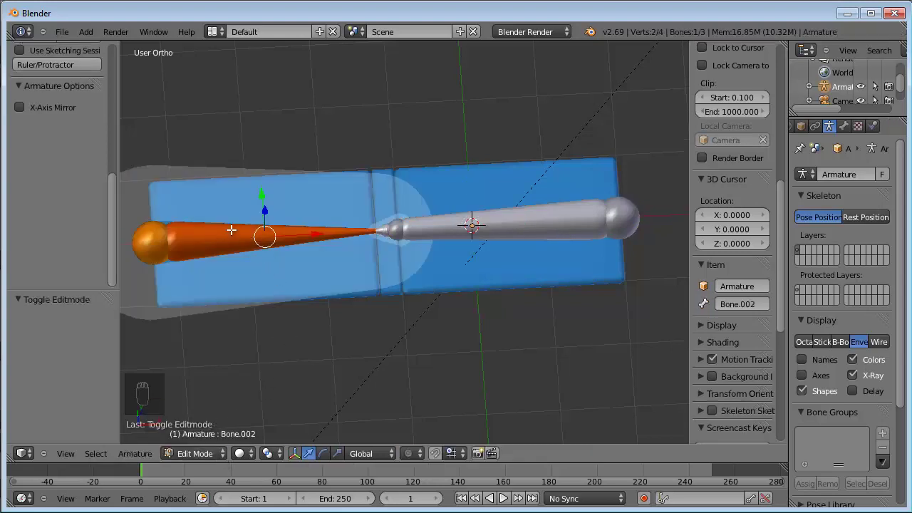
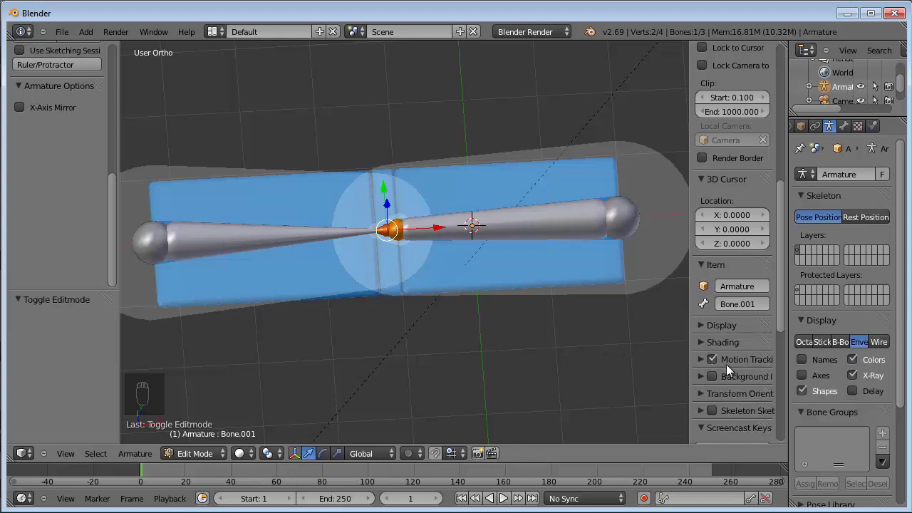
{"action": "left_click_drag", "start_coordinate": [734, 300], "coordinate": [557, 225]}
{"action": "right_click", "coordinate": [542, 220]}
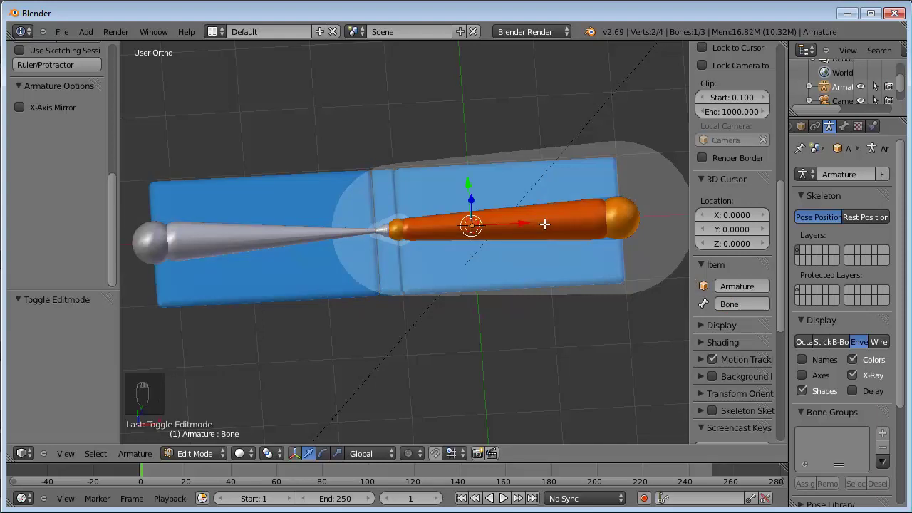
Step: Show retro in Weight Paint mode with vertex groups osso_retro, osso_dorso and osso_frontale
{"action": "left_click_drag", "start_coordinate": [742, 307], "coordinate": [549, 275]}
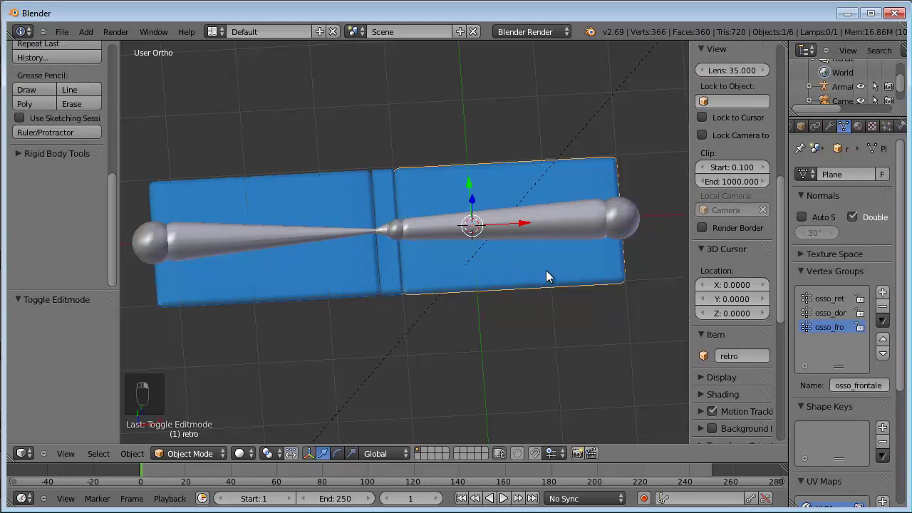
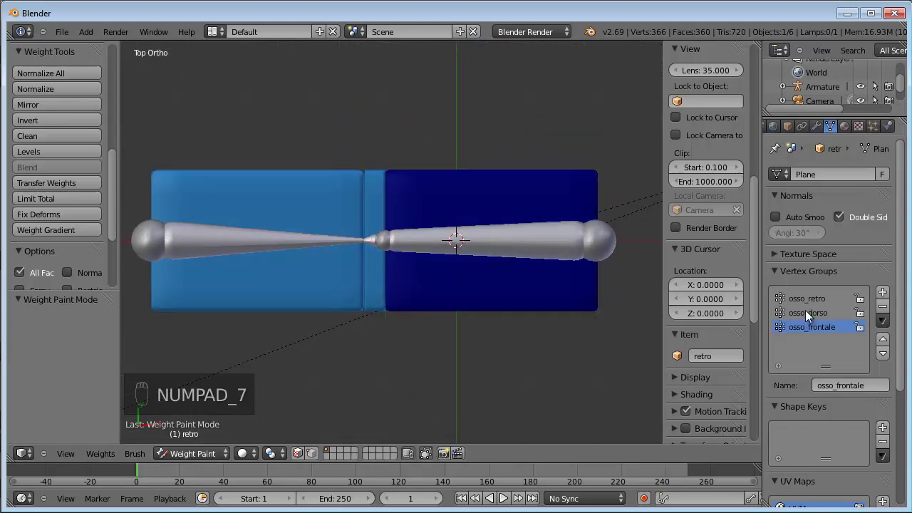
Step: View the osso_dorso group's weights from the top, then select the spine piece dorso
{"action": "left_click_drag", "start_coordinate": [808, 315], "coordinate": [472, 254]}
{"action": "key", "text": "KP_7"}
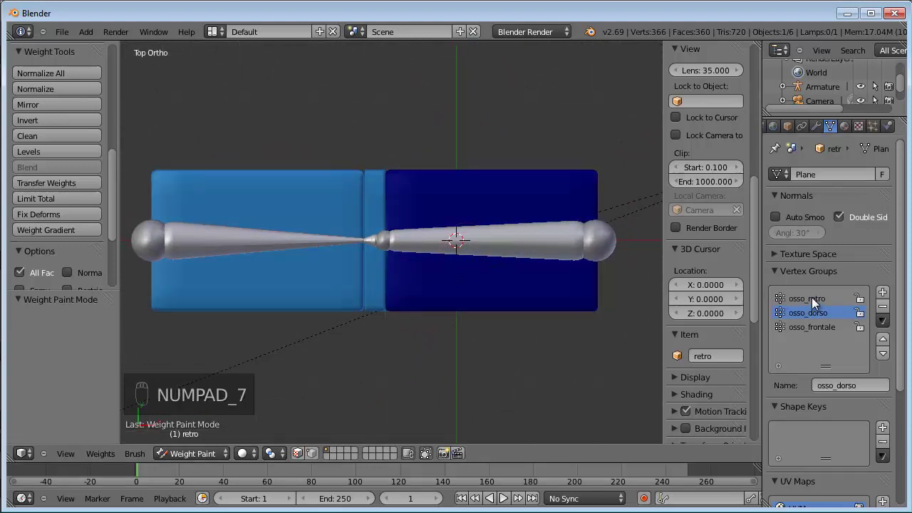
{"action": "left_click_drag", "start_coordinate": [814, 302], "coordinate": [381, 276]}
{"action": "right_click", "coordinate": [381, 276]}
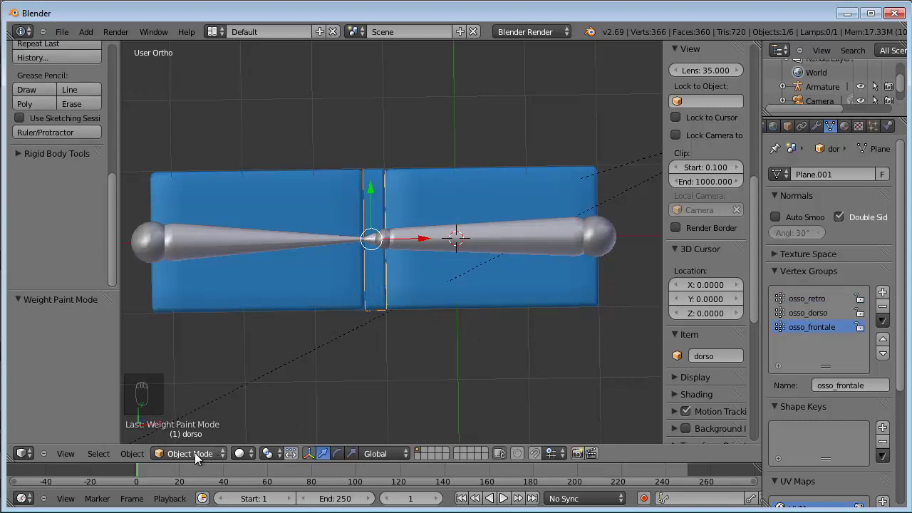
Step: Weight-paint dorso with the brush set to Subtract at 0.2 strength for osso_frontale
{"action": "left_click_drag", "start_coordinate": [207, 456], "coordinate": [372, 295]}
{"action": "left_click_drag", "start_coordinate": [374, 295], "coordinate": [120, 192]}
{"action": "left_click_drag", "start_coordinate": [120, 193], "coordinate": [67, 252]}
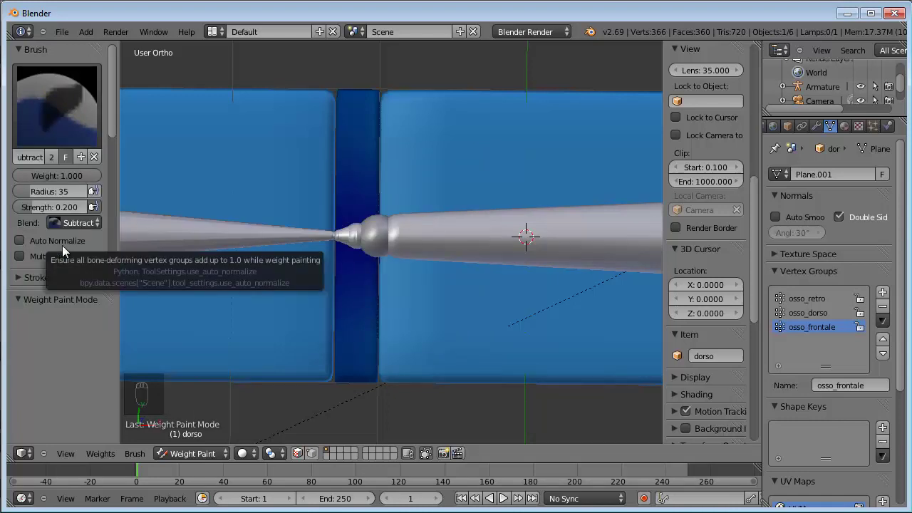
Step: With Subtract at strength 1.000, paint osso_frontale weight off the whole spine strip
{"action": "left_click_drag", "start_coordinate": [33, 212], "coordinate": [172, 230]}
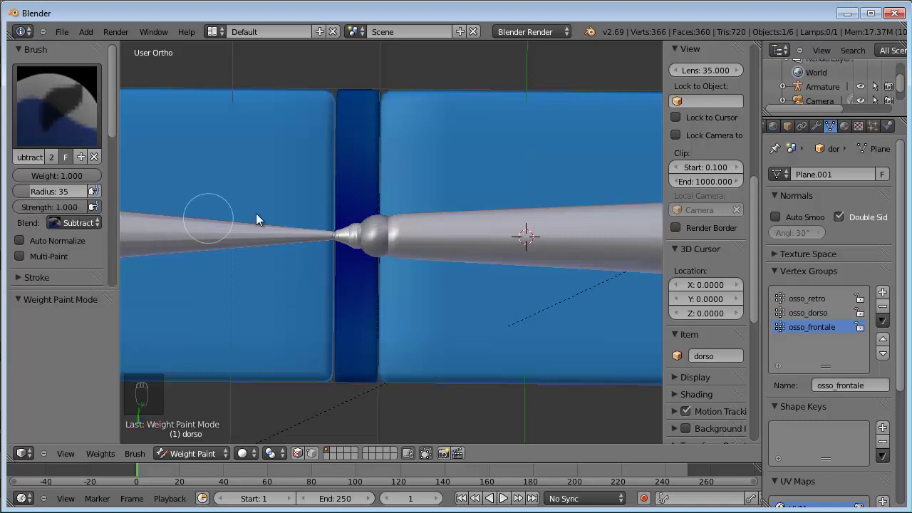
{"action": "left_click_drag", "start_coordinate": [328, 101], "coordinate": [340, 249]}
{"action": "middle_click", "coordinate": [340, 248]}
{"action": "left_click_drag", "start_coordinate": [354, 171], "coordinate": [467, 175]}
{"action": "key", "text": "KP_7"}
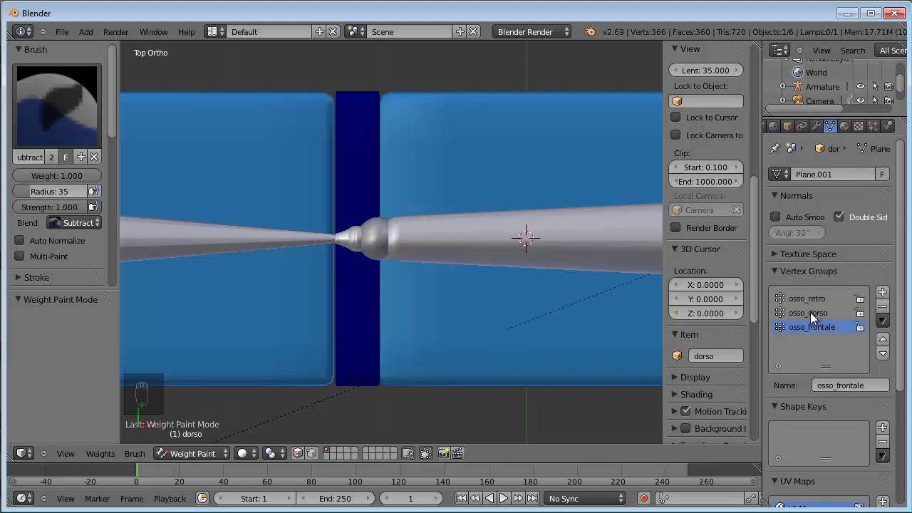
Step: With Add at strength 1.000, paint the spine fully into osso_dorso, then show its osso_retro weights
{"action": "left_click_drag", "start_coordinate": [809, 319], "coordinate": [44, 194]}
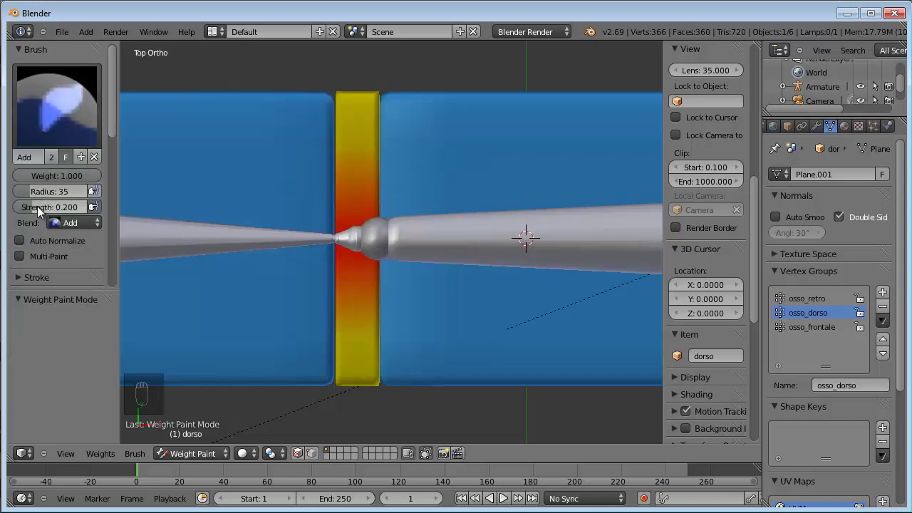
{"action": "left_click_drag", "start_coordinate": [57, 216], "coordinate": [447, 245]}
{"action": "left_click_drag", "start_coordinate": [447, 245], "coordinate": [385, 134]}
{"action": "left_click_drag", "start_coordinate": [385, 133], "coordinate": [390, 149]}
{"action": "middle_click", "coordinate": [391, 149]}
{"action": "key", "text": "KP_7"}
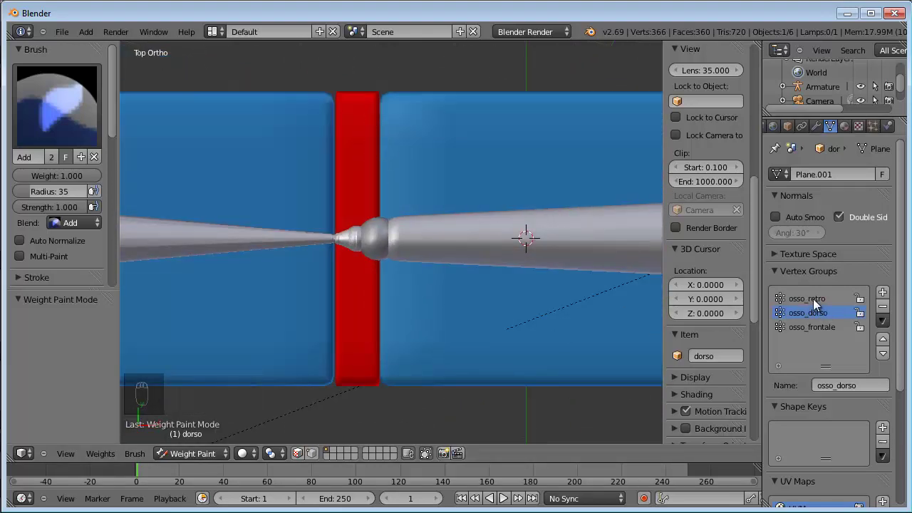
{"action": "left_click_drag", "start_coordinate": [818, 304], "coordinate": [34, 162]}
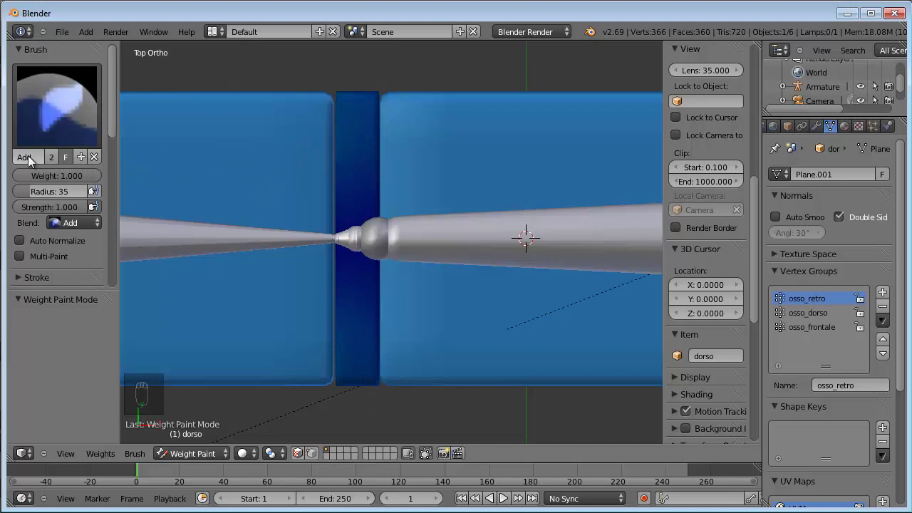
Step: Subtract osso_retro weight from the spine, return to Object Mode and select the back cover retro
{"action": "left_click_drag", "start_coordinate": [49, 120], "coordinate": [342, 319]}
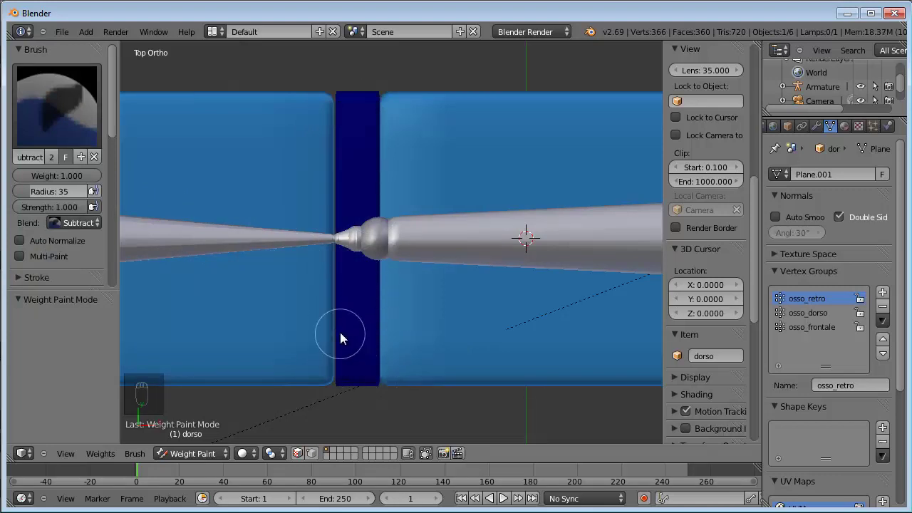
{"action": "left_click_drag", "start_coordinate": [320, 138], "coordinate": [371, 321]}
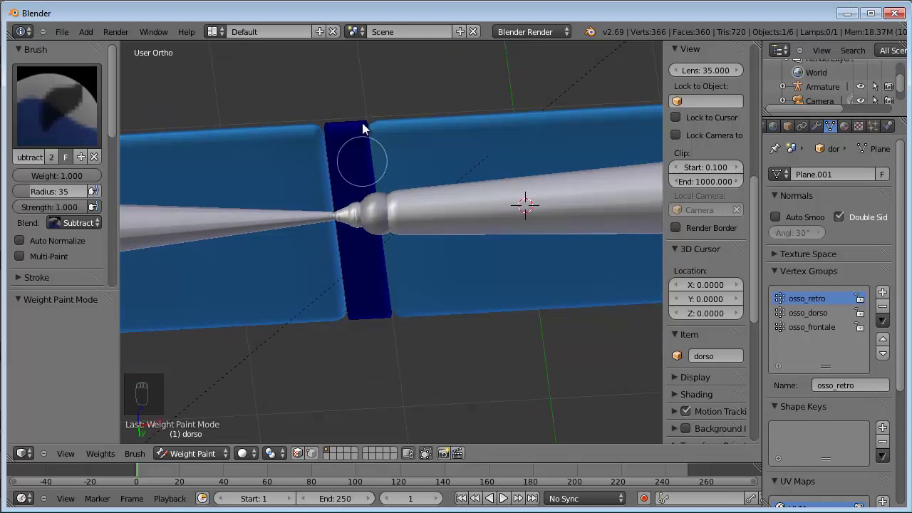
{"action": "key", "text": "KP_7"}
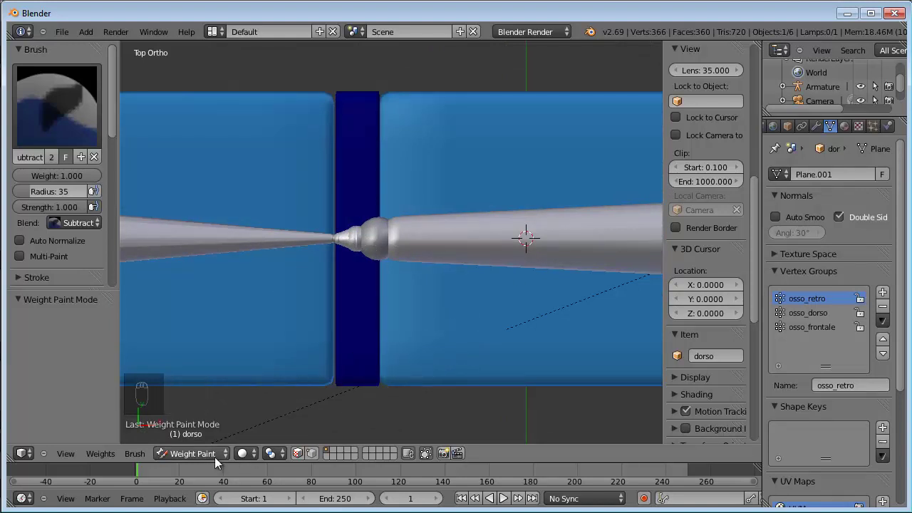
{"action": "left_click_drag", "start_coordinate": [219, 463], "coordinate": [216, 447]}
{"action": "right_click", "coordinate": [464, 320]}
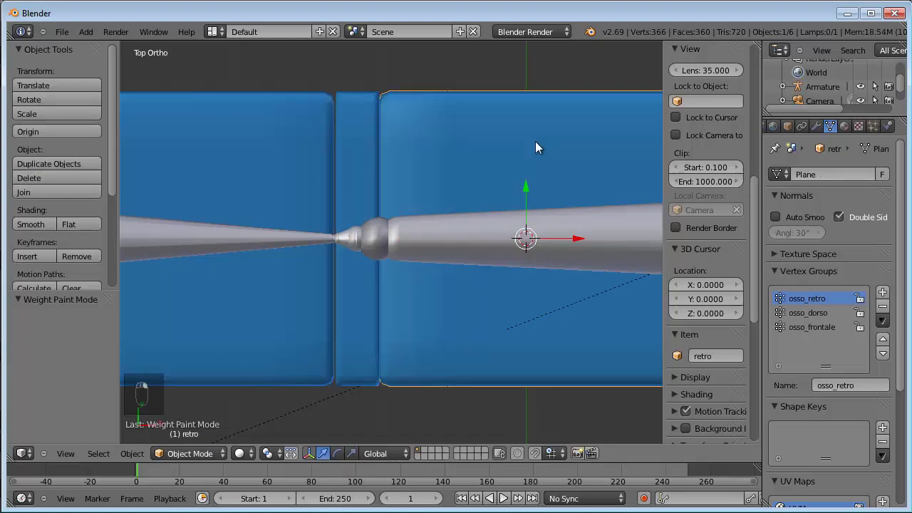
Step: Inspect retro's weights in Weight Paint, return to Object Mode and select the armature
{"action": "left_click", "coordinate": [203, 458]}
{"action": "left_click_drag", "start_coordinate": [207, 383], "coordinate": [535, 164]}
{"action": "left_click_drag", "start_coordinate": [534, 165], "coordinate": [829, 329]}
{"action": "left_click_drag", "start_coordinate": [829, 330], "coordinate": [481, 293]}
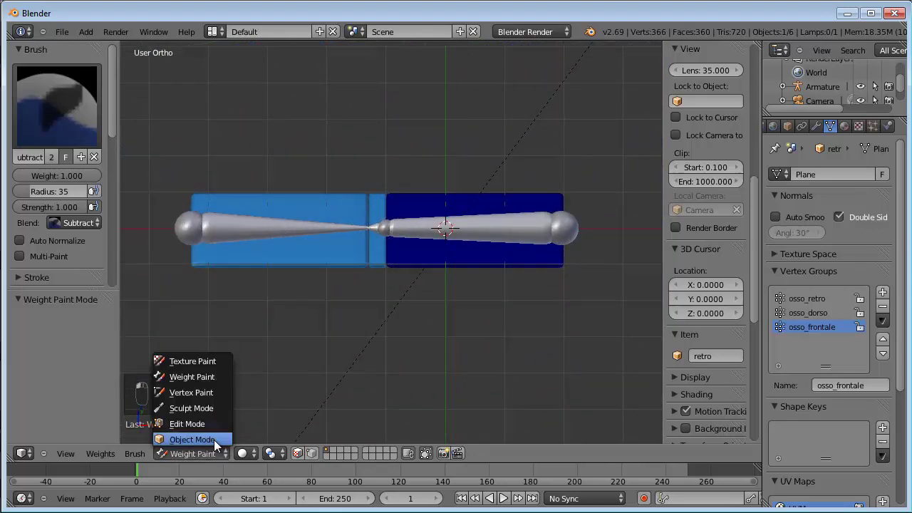
{"action": "left_click", "coordinate": [219, 446]}
{"action": "left_click_drag", "start_coordinate": [359, 229], "coordinate": [485, 223]}
Step: In Pose Mode, rotate osso_dorso to lift the cover and fold osso_frontale down over the book
{"action": "right_click", "coordinate": [485, 223]}
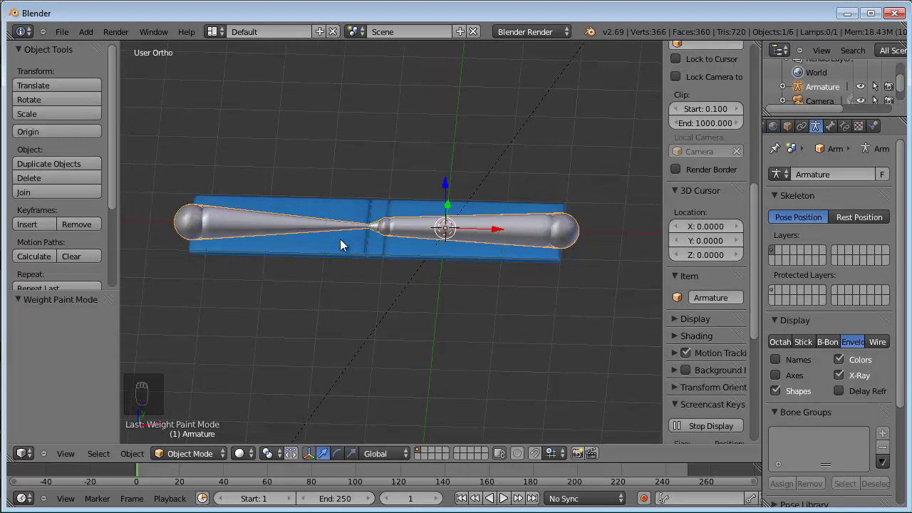
{"action": "left_click", "coordinate": [230, 459]}
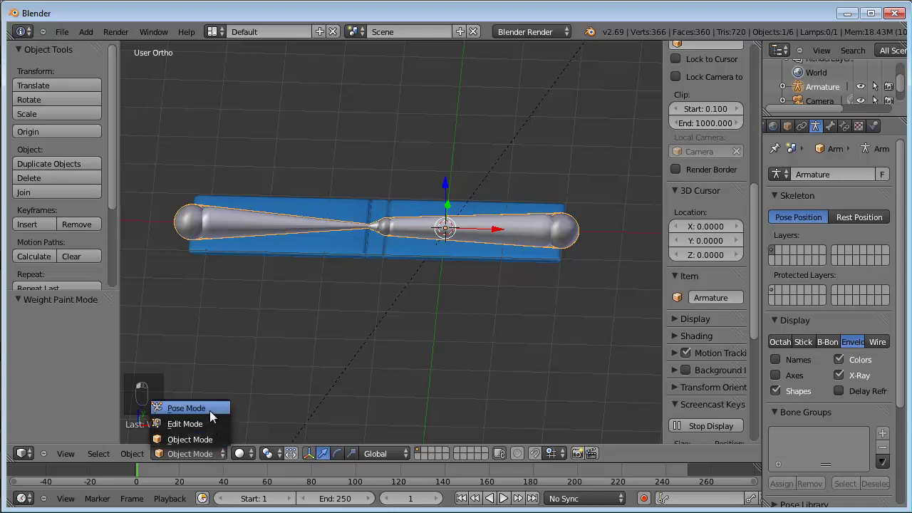
{"action": "left_click_drag", "start_coordinate": [397, 304], "coordinate": [378, 232]}
{"action": "right_click", "coordinate": [377, 232]}
{"action": "left_click_drag", "start_coordinate": [386, 267], "coordinate": [384, 271]}
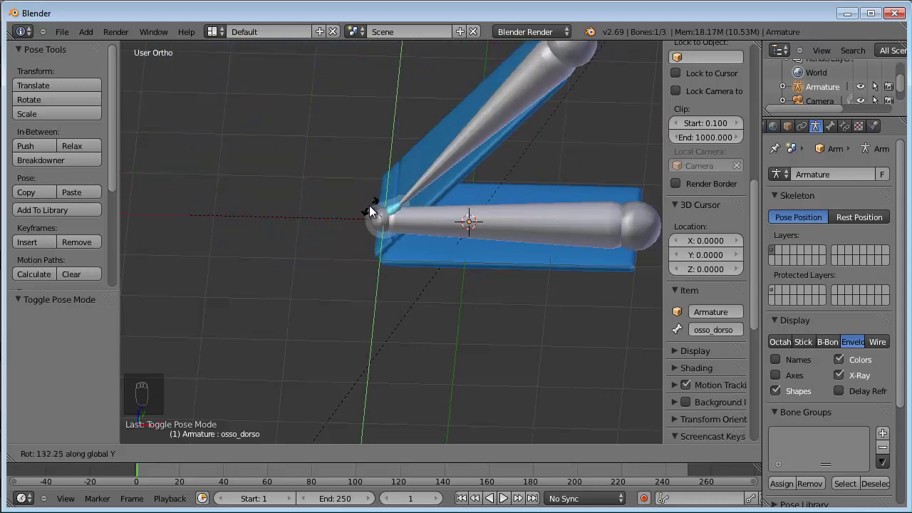
{"action": "left_click_drag", "start_coordinate": [364, 223], "coordinate": [410, 131]}
{"action": "right_click", "coordinate": [410, 131]}
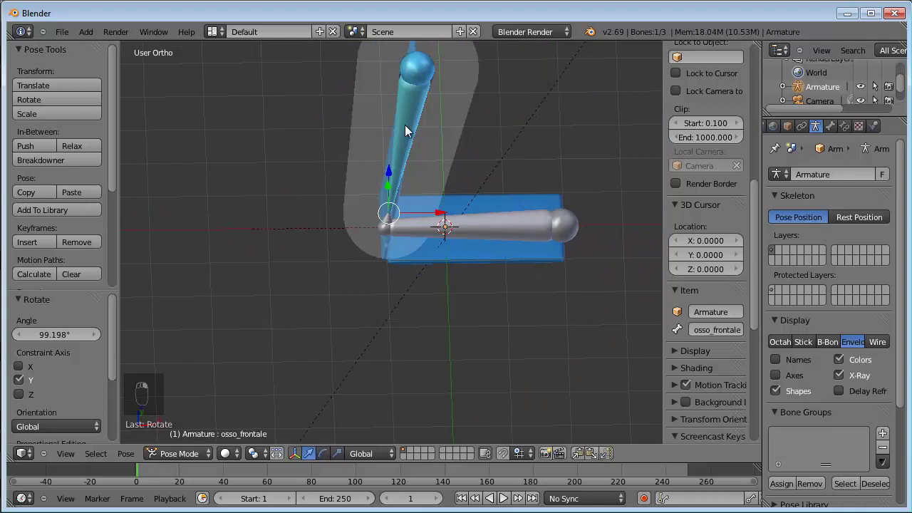
{"action": "key", "text": "r"}
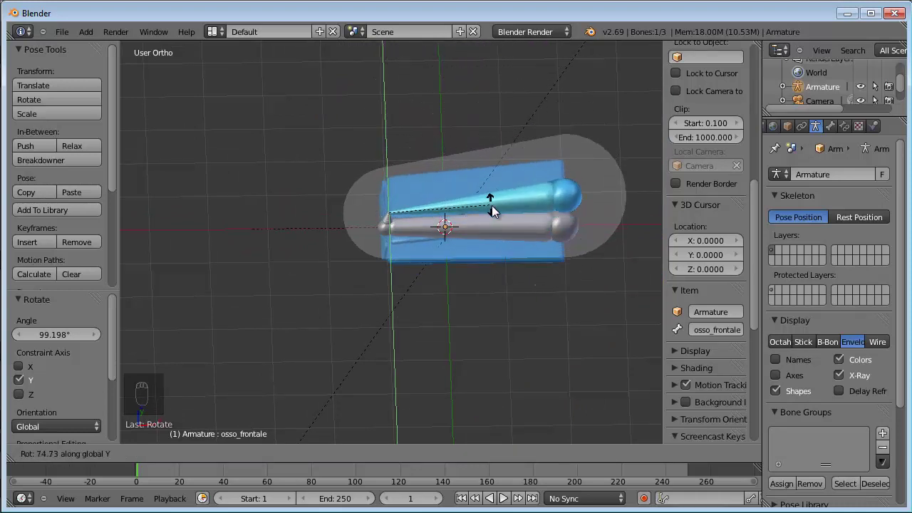
{"action": "left_click_drag", "start_coordinate": [494, 212], "coordinate": [299, 198]}
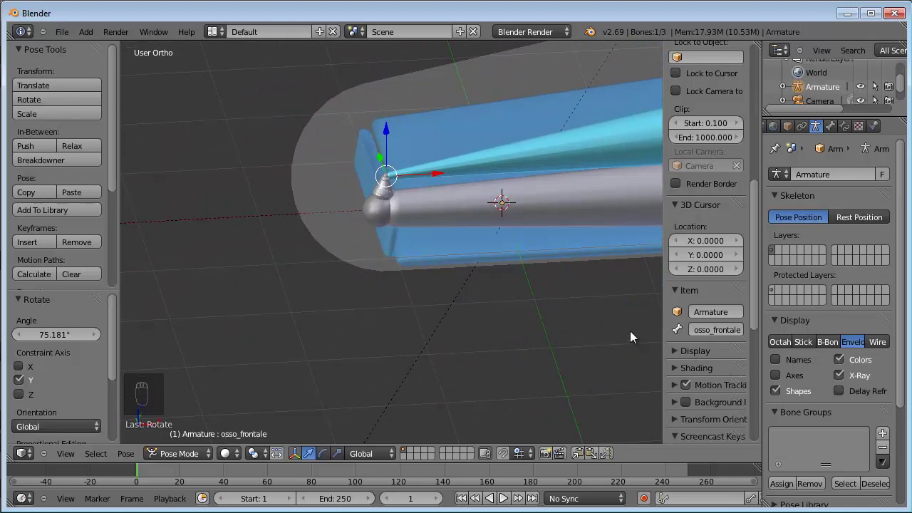
Step: Test further spine and front-cover rotations, then undo them so the book lies flat again
{"action": "left_click_drag", "start_coordinate": [810, 348], "coordinate": [391, 216]}
{"action": "right_click", "coordinate": [390, 216]}
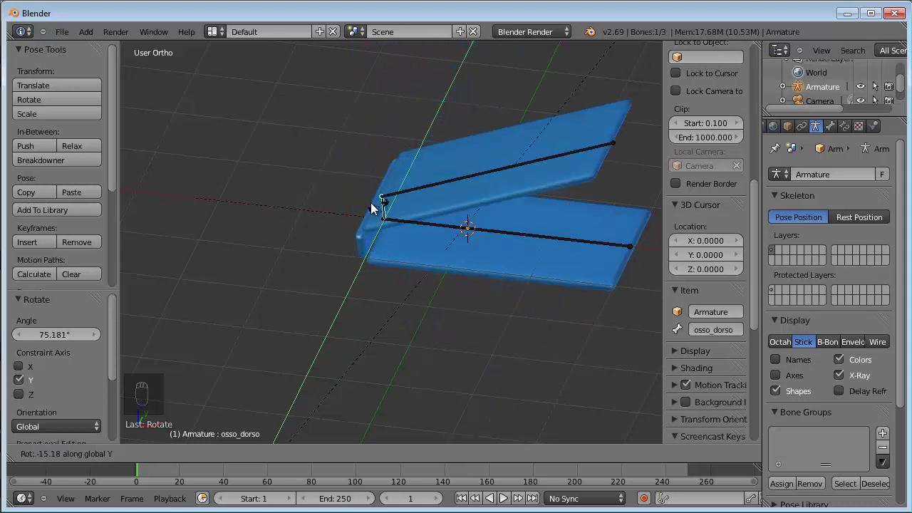
{"action": "left_click_drag", "start_coordinate": [329, 207], "coordinate": [342, 166]}
{"action": "left_click_drag", "start_coordinate": [386, 172], "coordinate": [384, 171]}
{"action": "key", "text": "r"}
{"action": "left_click_drag", "start_coordinate": [341, 166], "coordinate": [384, 199]}
{"action": "key", "text": "r"}
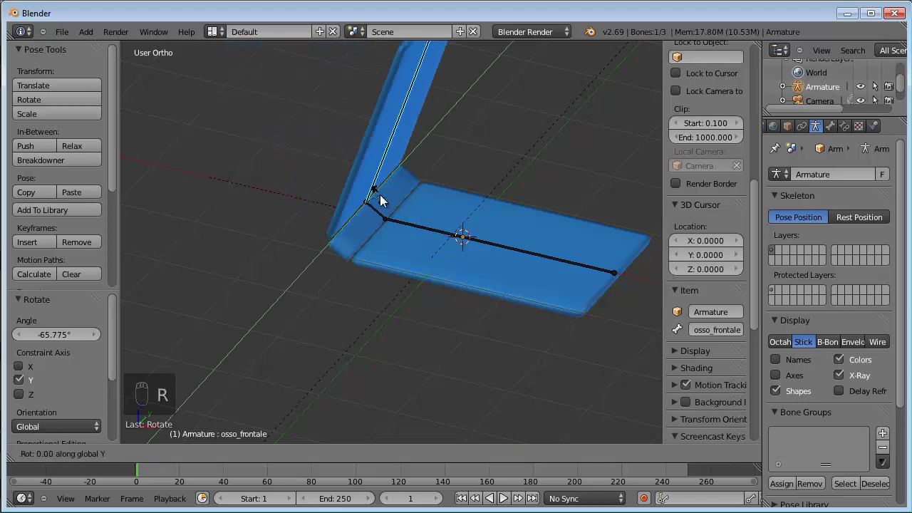
{"action": "left_click_drag", "start_coordinate": [379, 193], "coordinate": [379, 193]}
{"action": "key", "text": "ctrl+z"}
{"action": "key", "text": "ctrl+z"}
{"action": "key", "text": "ctrl+z"}
{"action": "left_click_drag", "start_coordinate": [804, 395], "coordinate": [202, 460]}
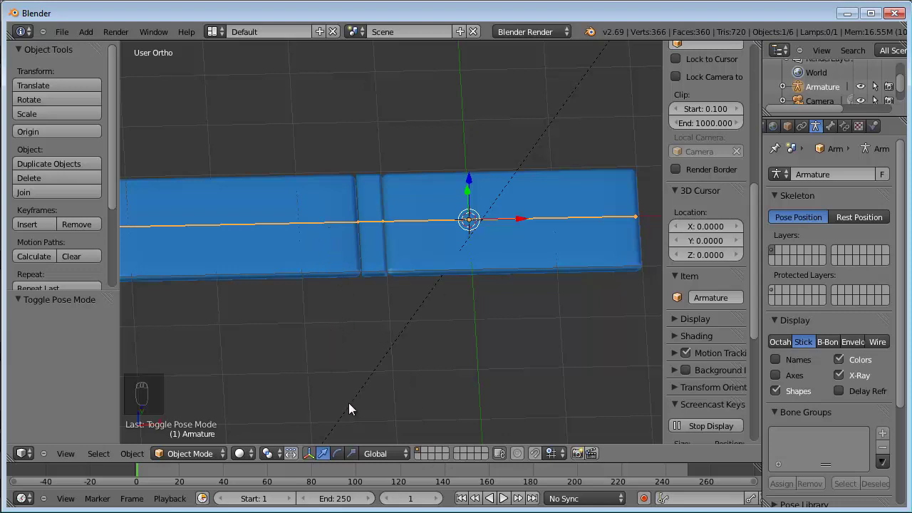
{"action": "left_click_drag", "start_coordinate": [779, 348], "coordinate": [429, 455]}
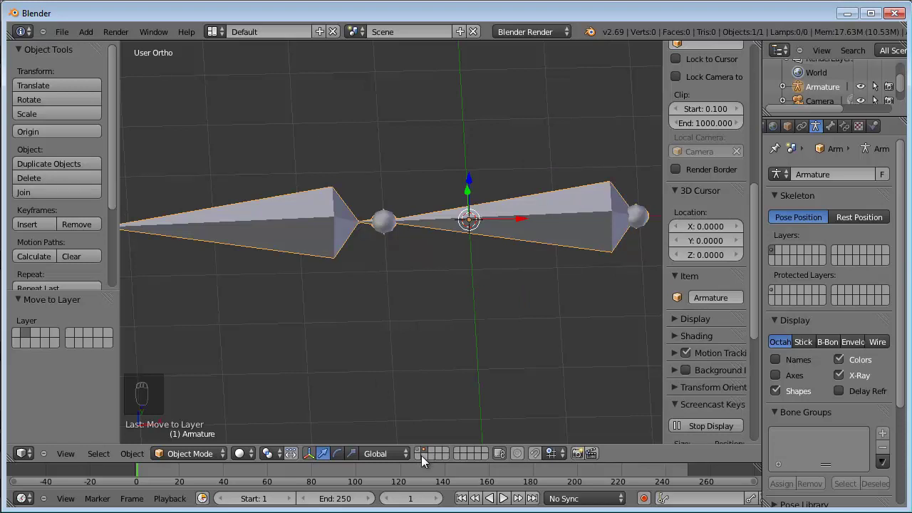
{"action": "left_click_drag", "start_coordinate": [422, 455], "coordinate": [333, 208]}
{"action": "left_click_drag", "start_coordinate": [334, 208], "coordinate": [345, 504]}
{"action": "left_click_drag", "start_coordinate": [345, 504], "coordinate": [210, 418]}
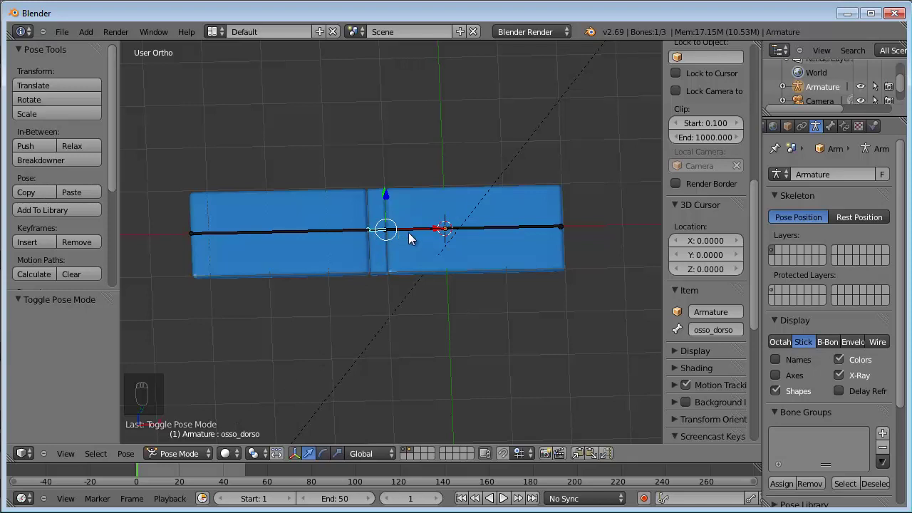
Step: At frame 21, keyframe the bones with the book lying flat
{"action": "left_click_drag", "start_coordinate": [416, 233], "coordinate": [183, 477]}
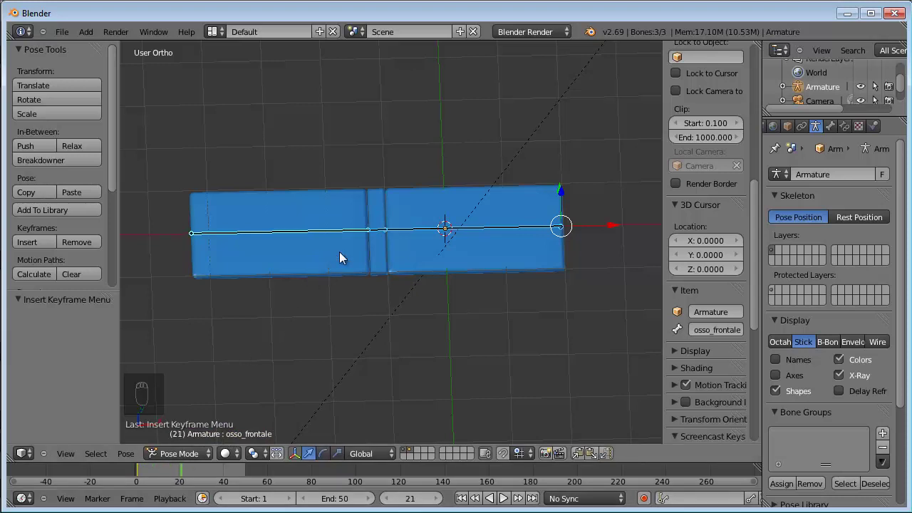
{"action": "right_click", "coordinate": [381, 236]}
{"action": "key", "text": "r"}
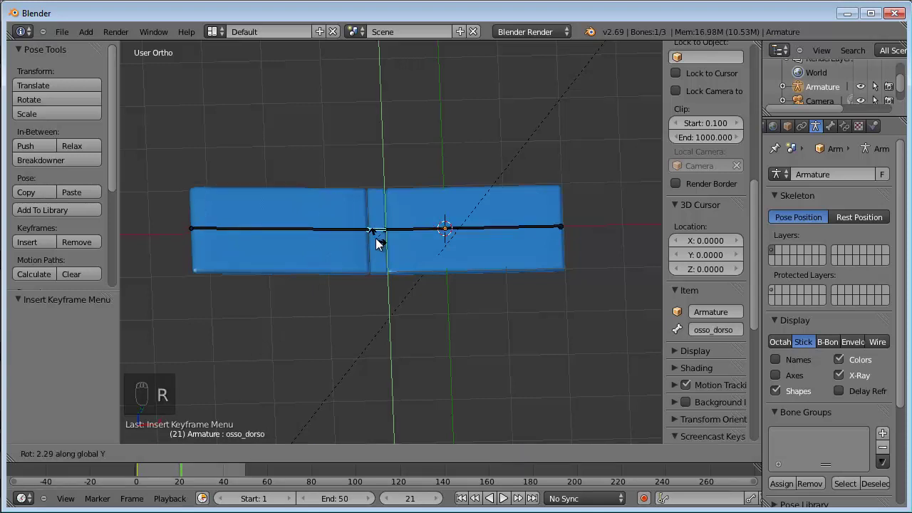
Step: Rotate osso_retro to swing the left cover upright, keyframe it, and move to frame 40
{"action": "left_click_drag", "start_coordinate": [378, 232], "coordinate": [350, 192]}
{"action": "right_click", "coordinate": [346, 195]}
{"action": "key", "text": "r"}
{"action": "left_click_drag", "start_coordinate": [365, 187], "coordinate": [385, 228]}
{"action": "left_click_drag", "start_coordinate": [385, 228], "coordinate": [418, 231]}
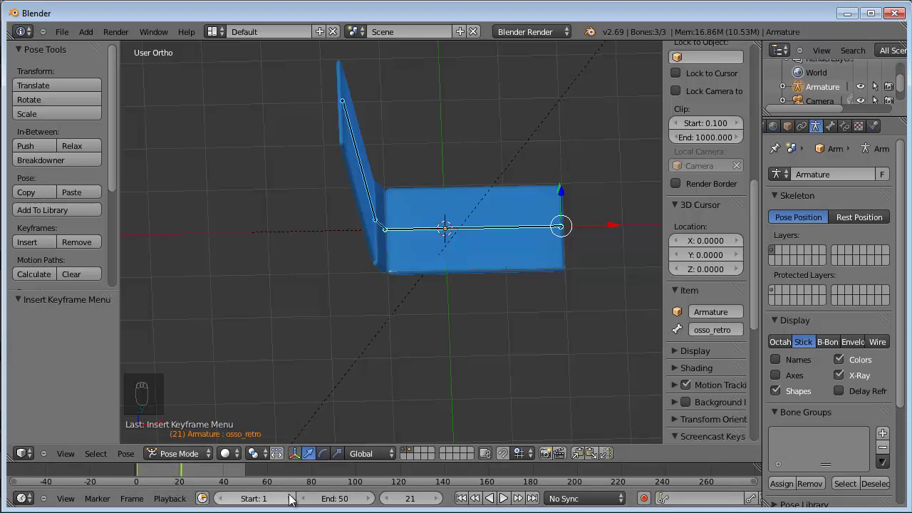
{"action": "left_click_drag", "start_coordinate": [170, 475], "coordinate": [165, 475]}
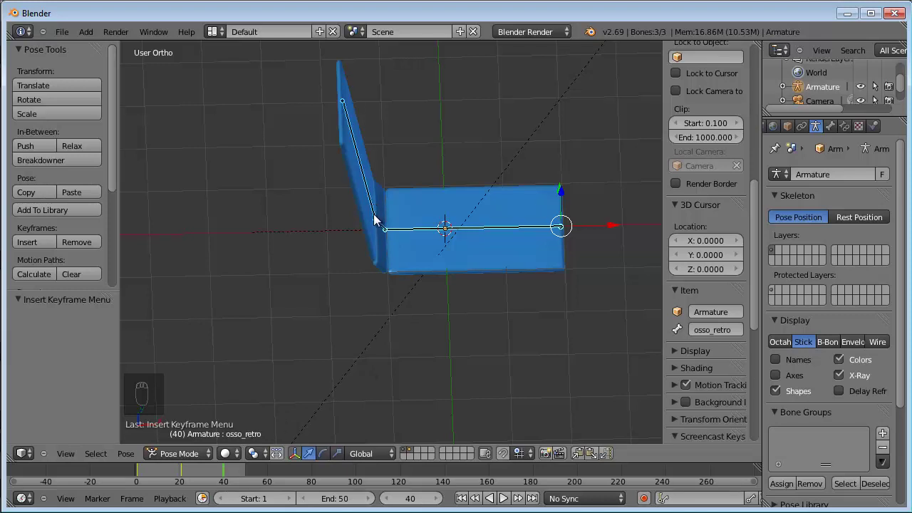
Step: At frame 40, rotate osso_dorso and osso_frontale toward closed and keyframe LocRot
{"action": "right_click", "coordinate": [385, 228]}
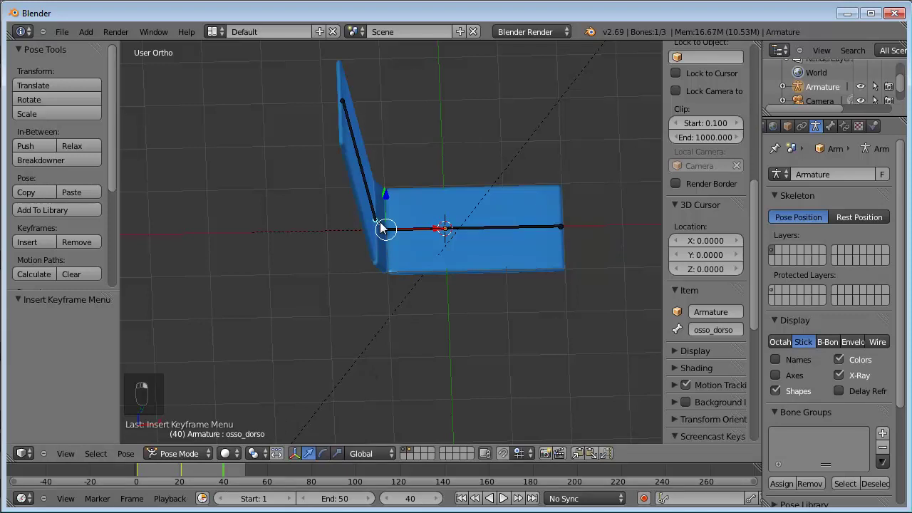
{"action": "key", "text": "r"}
{"action": "left_click_drag", "start_coordinate": [396, 216], "coordinate": [469, 222]}
{"action": "right_click", "coordinate": [406, 188]}
{"action": "left_click_drag", "start_coordinate": [469, 223], "coordinate": [300, 418]}
{"action": "key", "text": "i"}
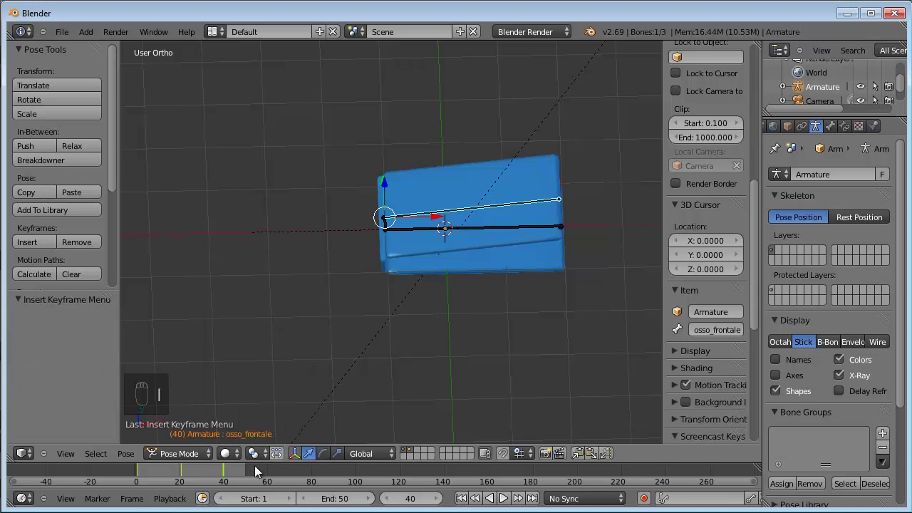
Step: At frame 50, rotate the spine to close the book, keyframe it, and scrub back through the animation
{"action": "left_click_drag", "start_coordinate": [228, 475], "coordinate": [384, 229]}
{"action": "right_click", "coordinate": [384, 230]}
{"action": "key", "text": "r"}
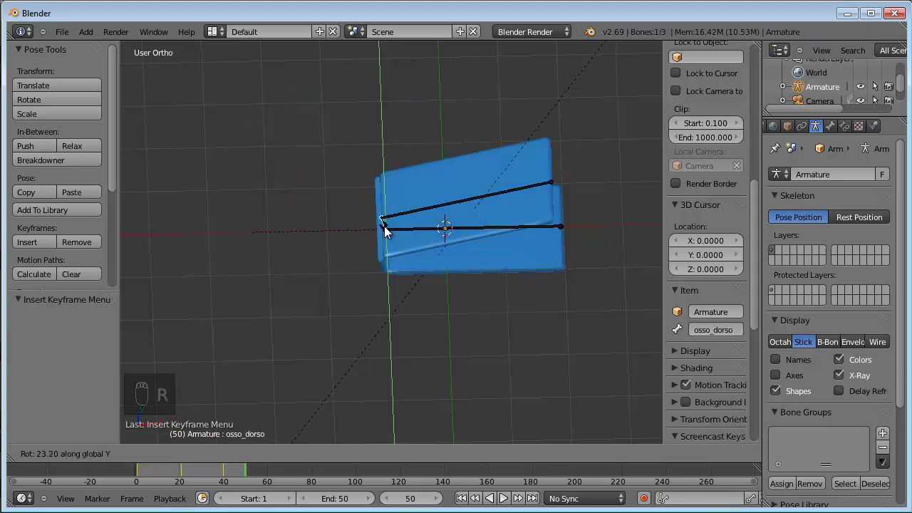
{"action": "left_click_drag", "start_coordinate": [390, 232], "coordinate": [237, 478]}
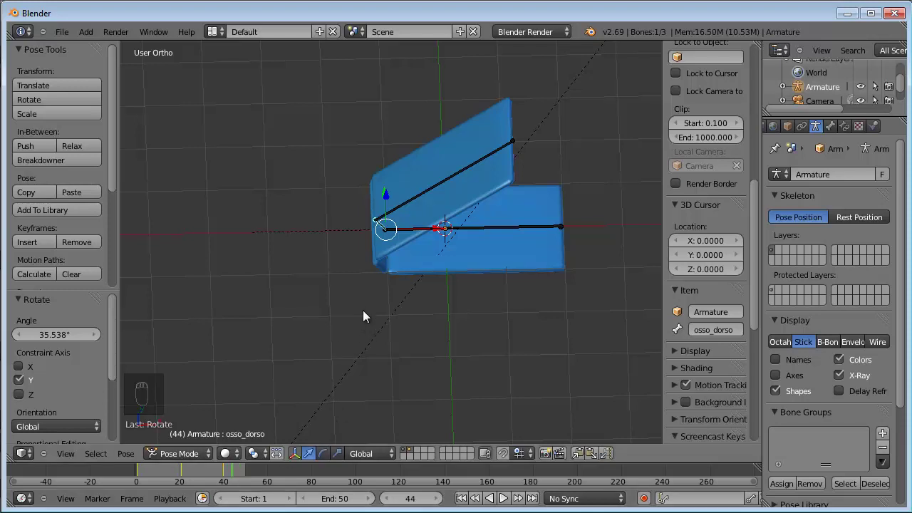
{"action": "key", "text": "r"}
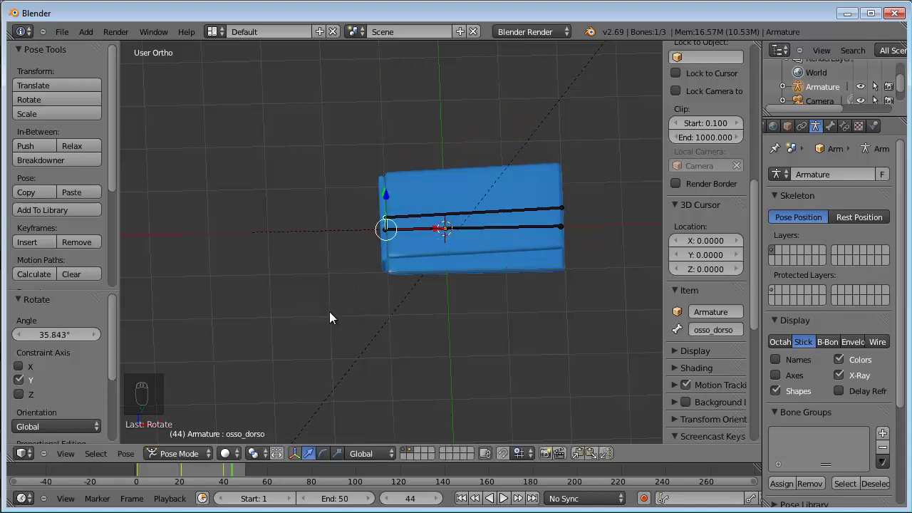
{"action": "key", "text": "i"}
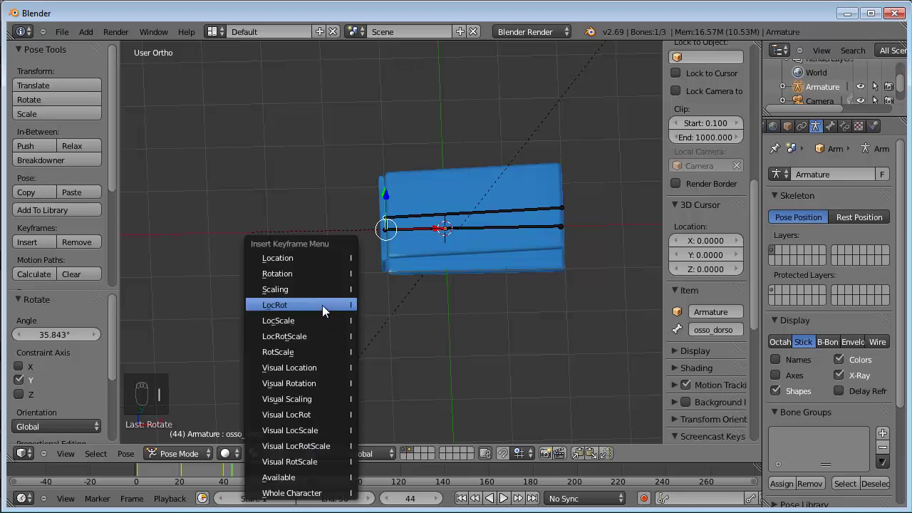
{"action": "left_click_drag", "start_coordinate": [239, 476], "coordinate": [241, 474]}
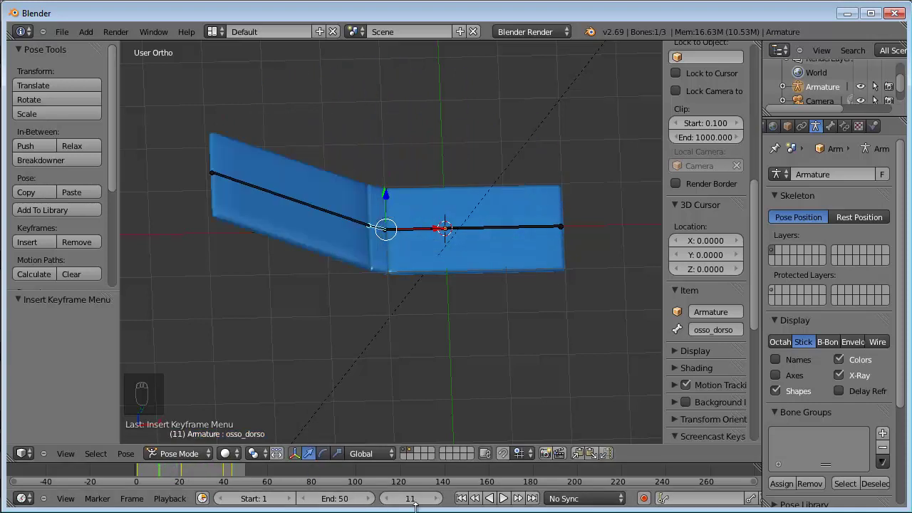
Step: Play the cover animation from frame 1, then show the scene's Render properties
{"action": "left_click_drag", "start_coordinate": [465, 503], "coordinate": [516, 502]}
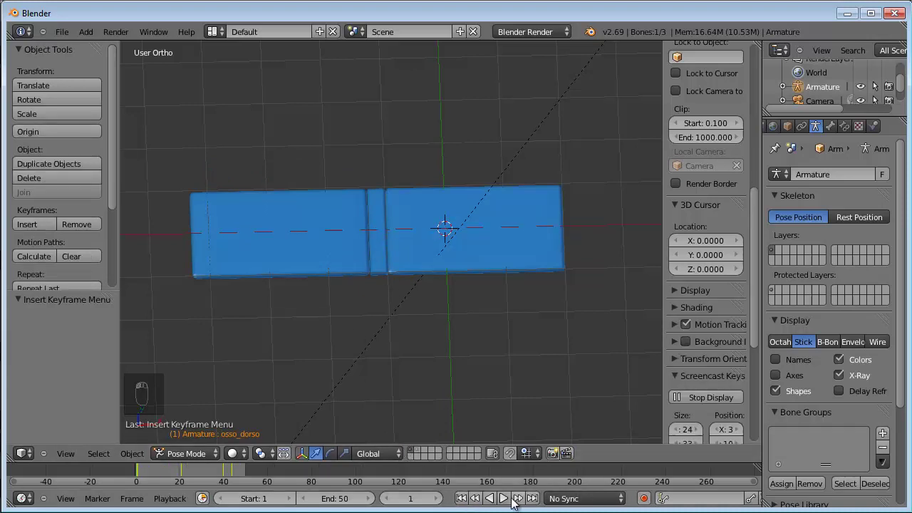
{"action": "left_click_drag", "start_coordinate": [506, 502], "coordinate": [506, 499]}
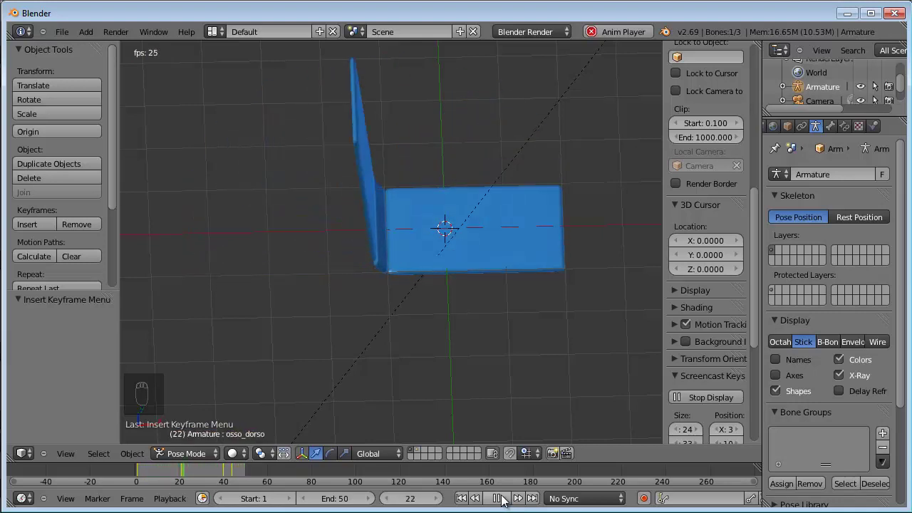
{"action": "left_click_drag", "start_coordinate": [504, 500], "coordinate": [468, 273]}
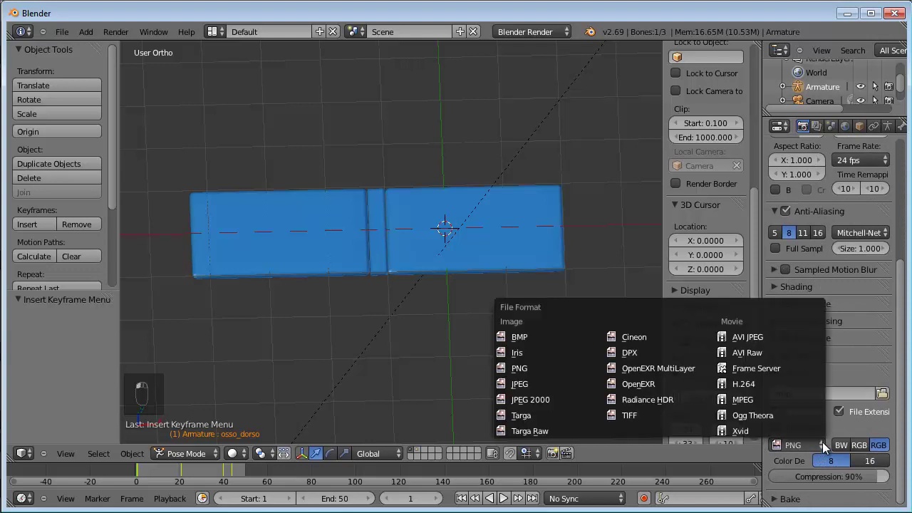
Step: Set the render output file format to H.264
{"action": "left_click_drag", "start_coordinate": [558, 411], "coordinate": [798, 391]}
{"action": "left_click_drag", "start_coordinate": [799, 390], "coordinate": [808, 389]}
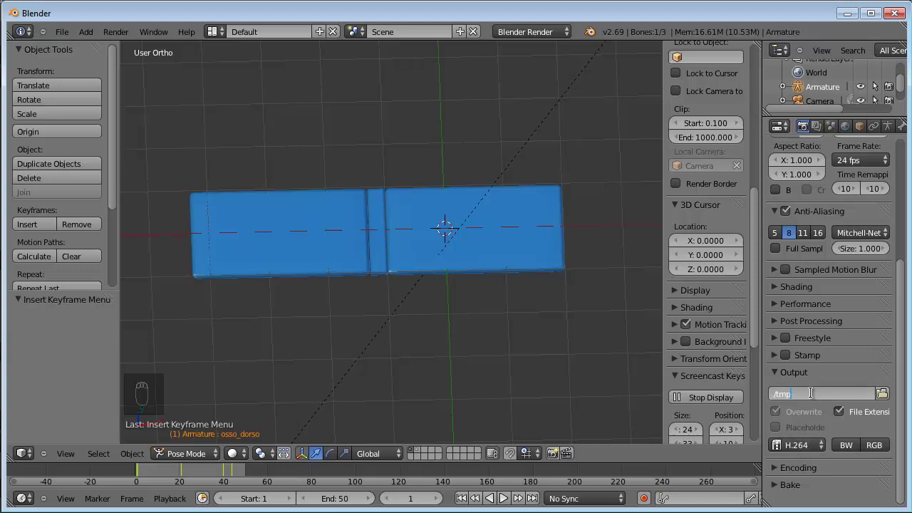